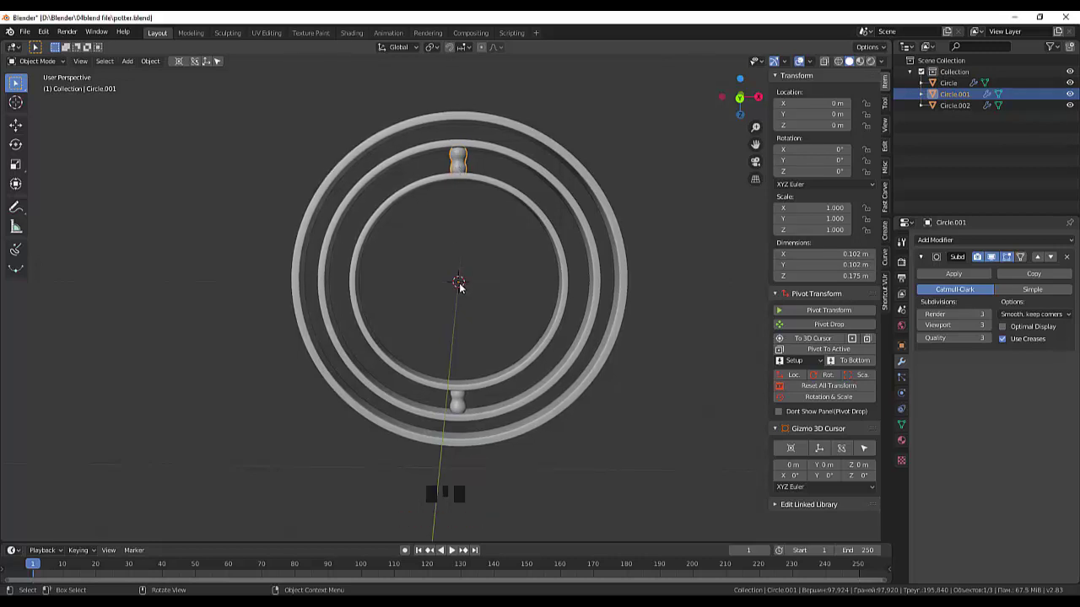
Step: From front view, duplicate the top bead as Circle.003 for the right side of the rings
key(KP_1)
click(462, 144)
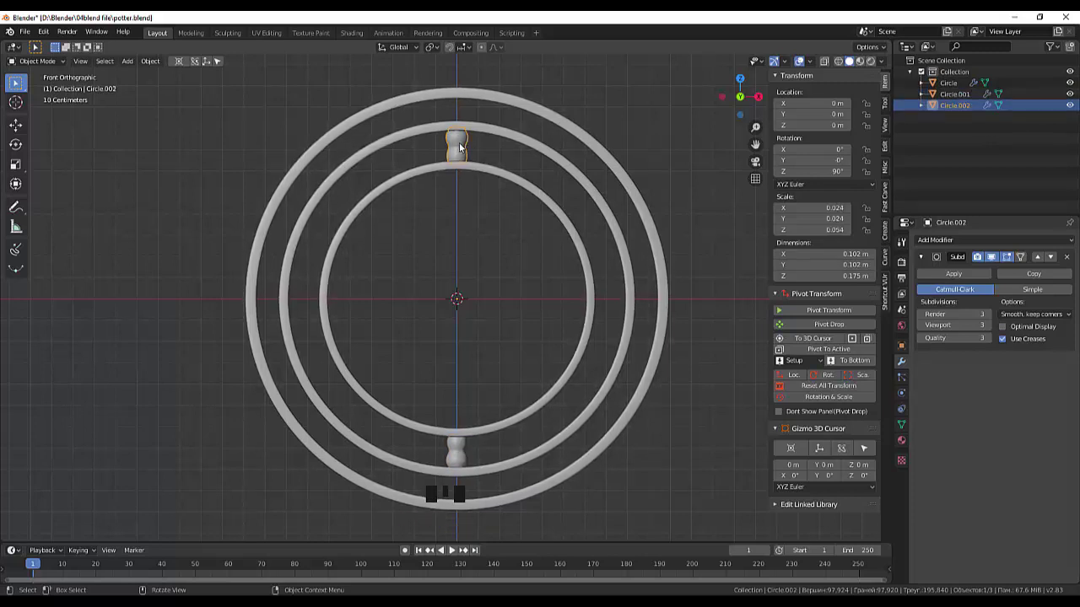
key(shift+d)
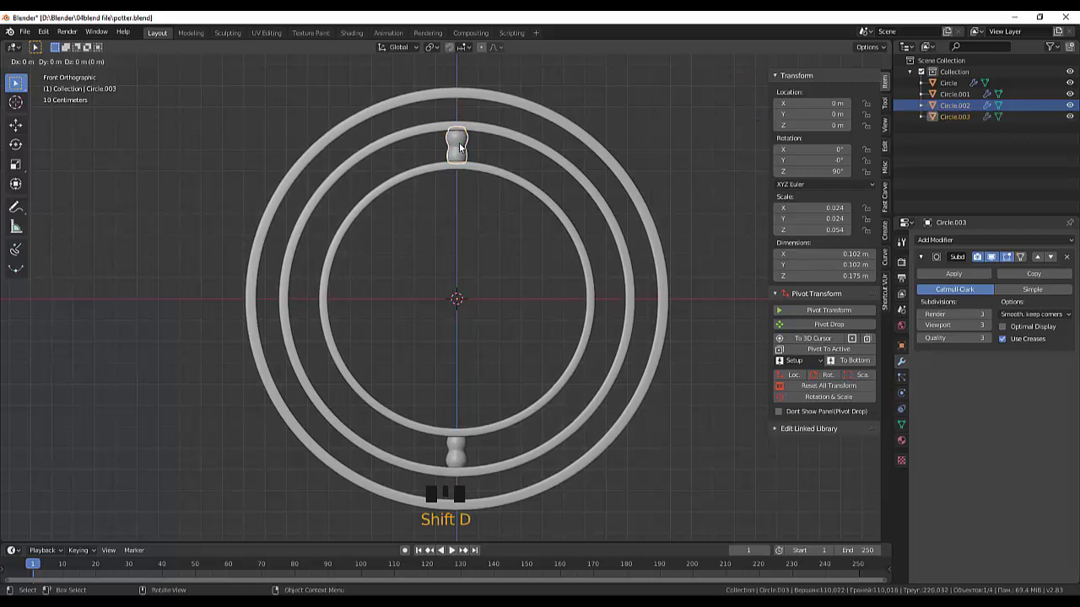
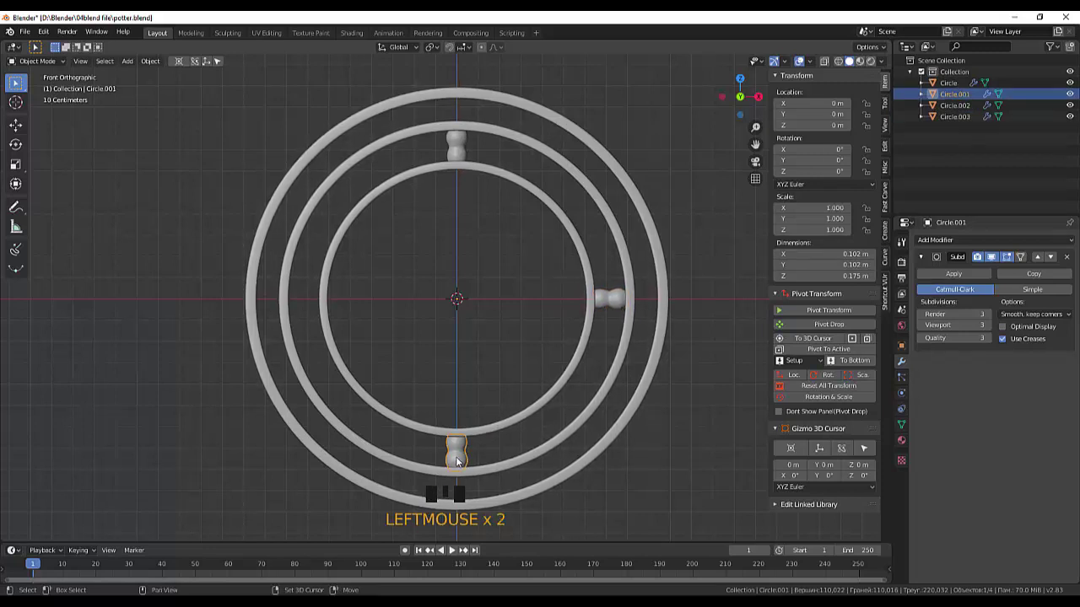
Step: Duplicate the bead as Circle.004 and swing it 90° around the centre to the left side
key(shift+d)
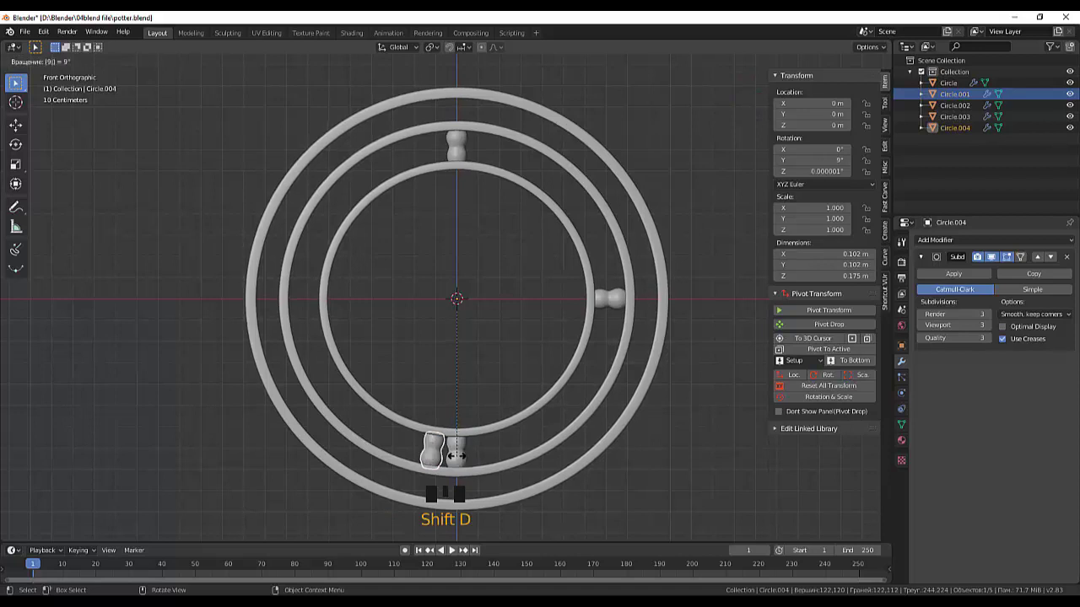
drag(601, 458, 567, 316)
scroll(down, 3)
drag(478, 150, 476, 181)
scroll(up, 3)
drag(481, 162, 444, 234)
scroll(up, 3)
scroll(up, 3)
scroll(down, 3)
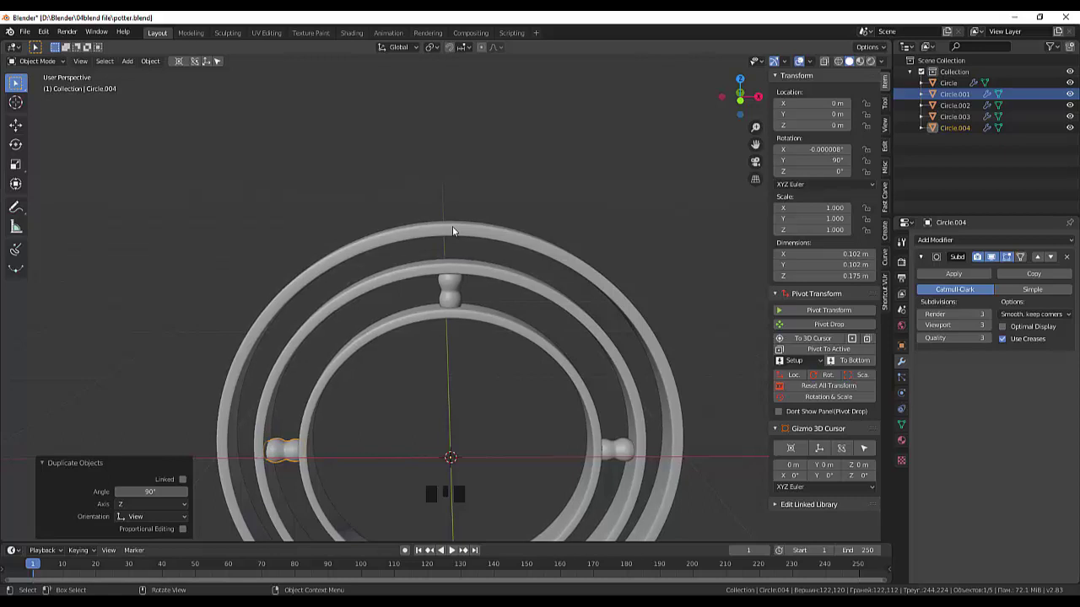
Step: Return to front view and pan to show space above the rings
key(KP_1)
scroll(up, 3)
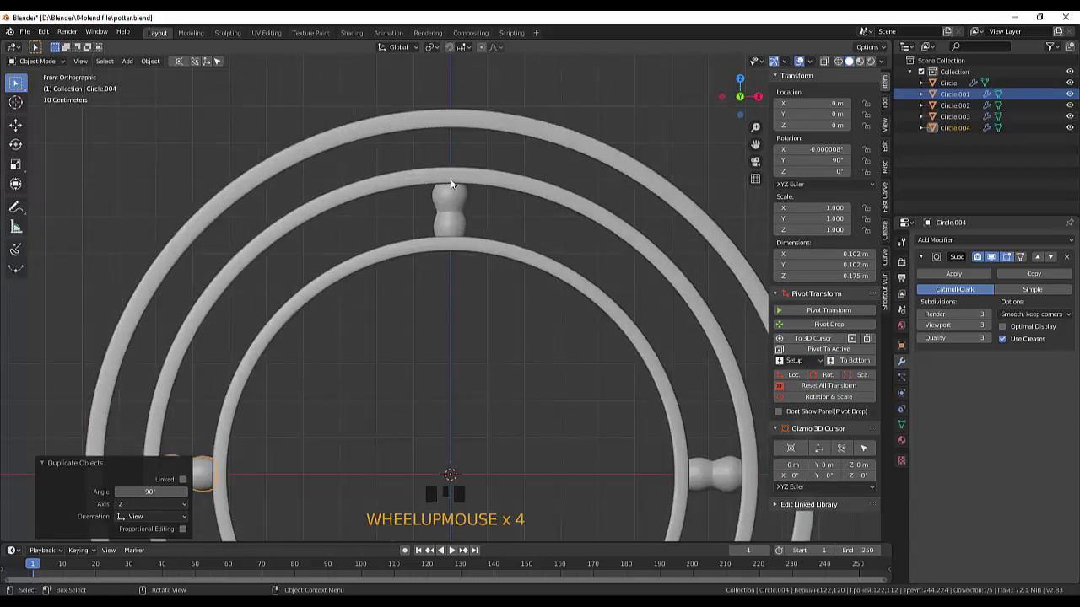
drag(515, 164, 395, 251)
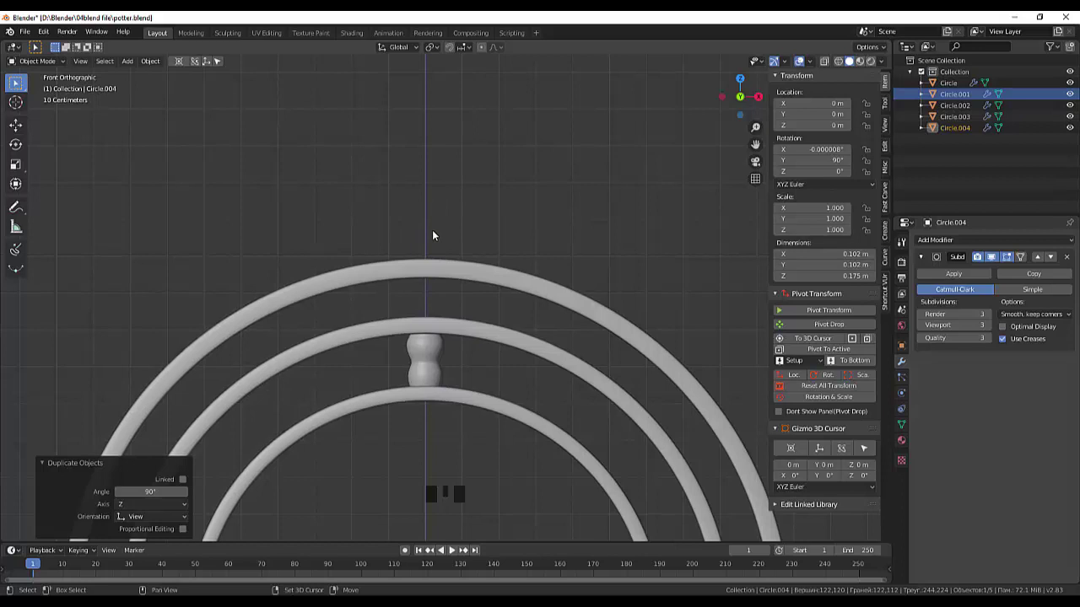
Step: Add a Cylinder mesh, move it up 1.1 m onto the outer ring and scale it to about 0.84
key(shift+a)
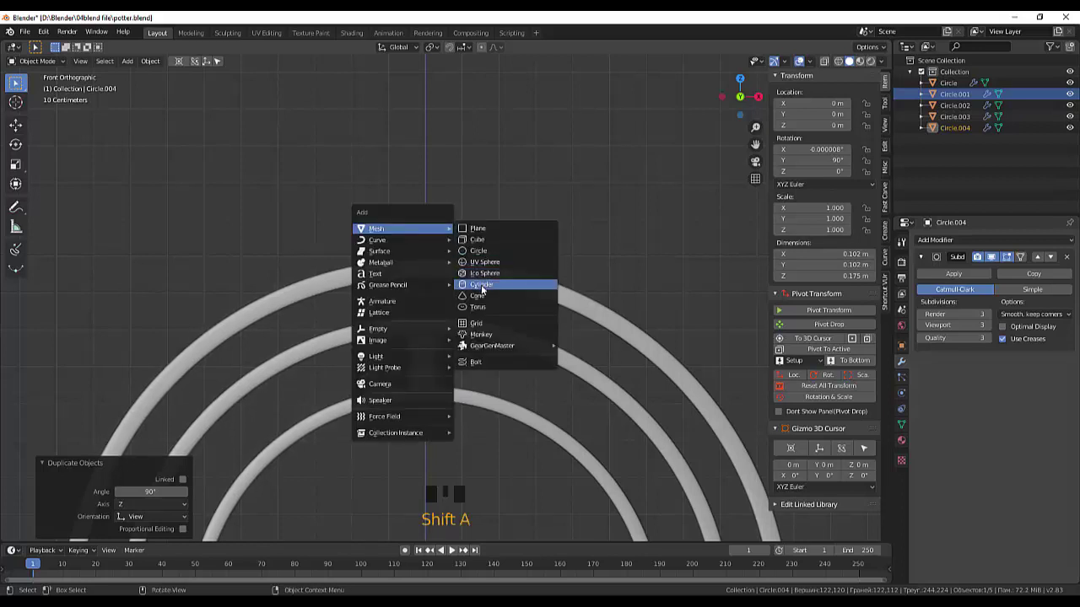
scroll(down, 3)
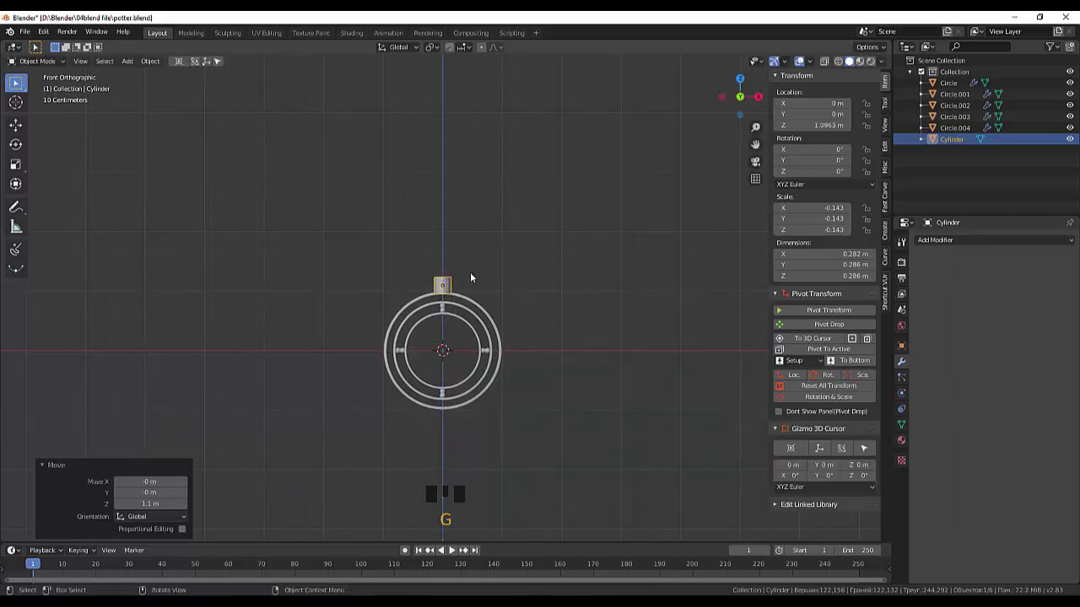
scroll(up, 3)
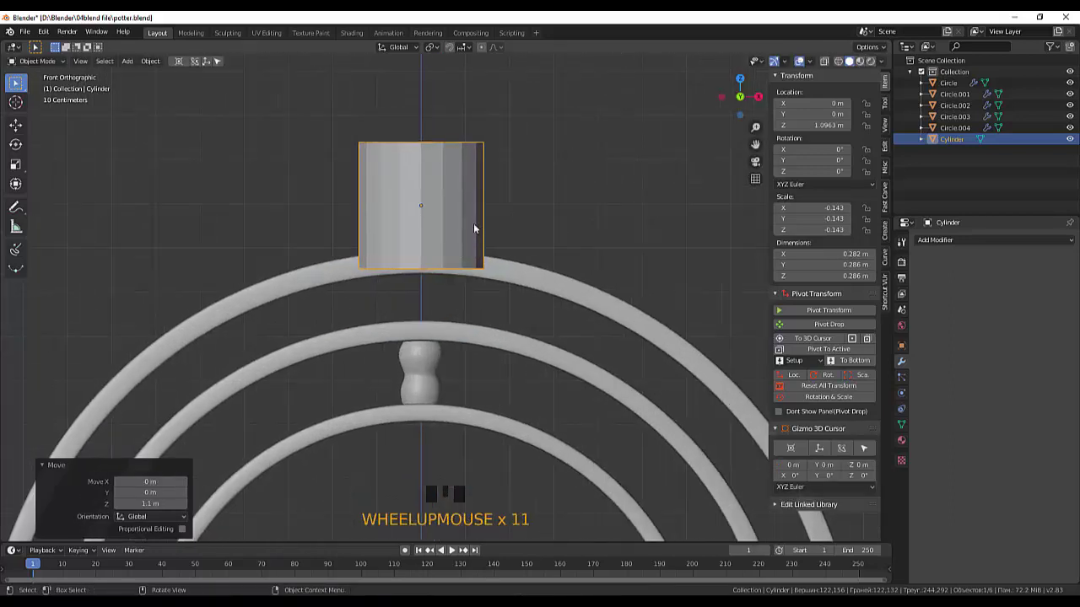
scroll(up, 3)
Step: Scale the cylinder along Z only to squash it into a thin disc
key(s)
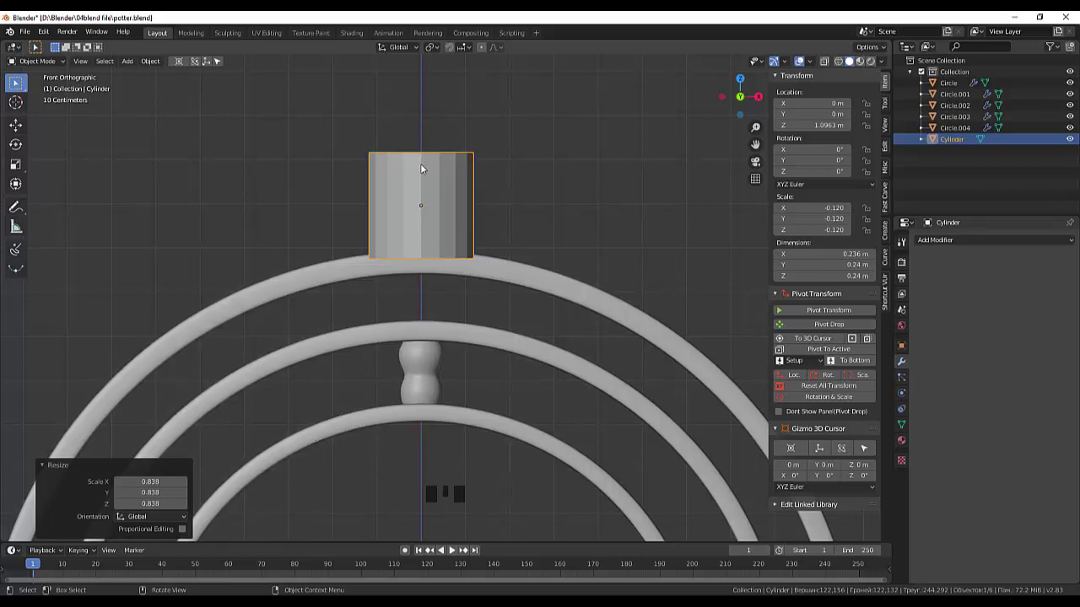
key(s)
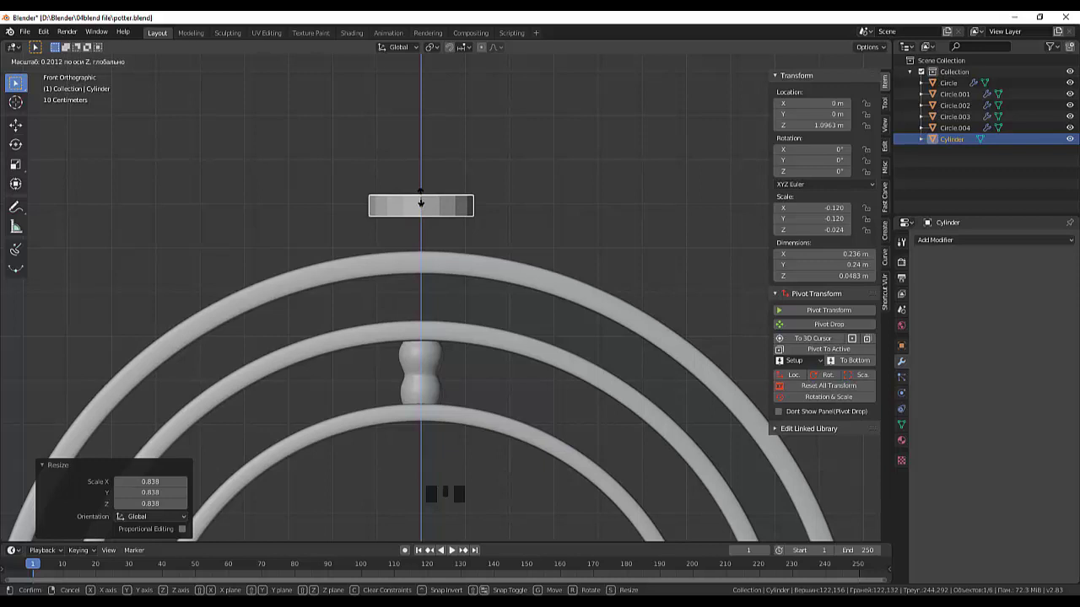
drag(443, 177, 448, 192)
scroll(down, 3)
drag(471, 245, 470, 376)
Step: Enter Edit Mode on the flattened disc to start shaping its mesh
click(470, 376)
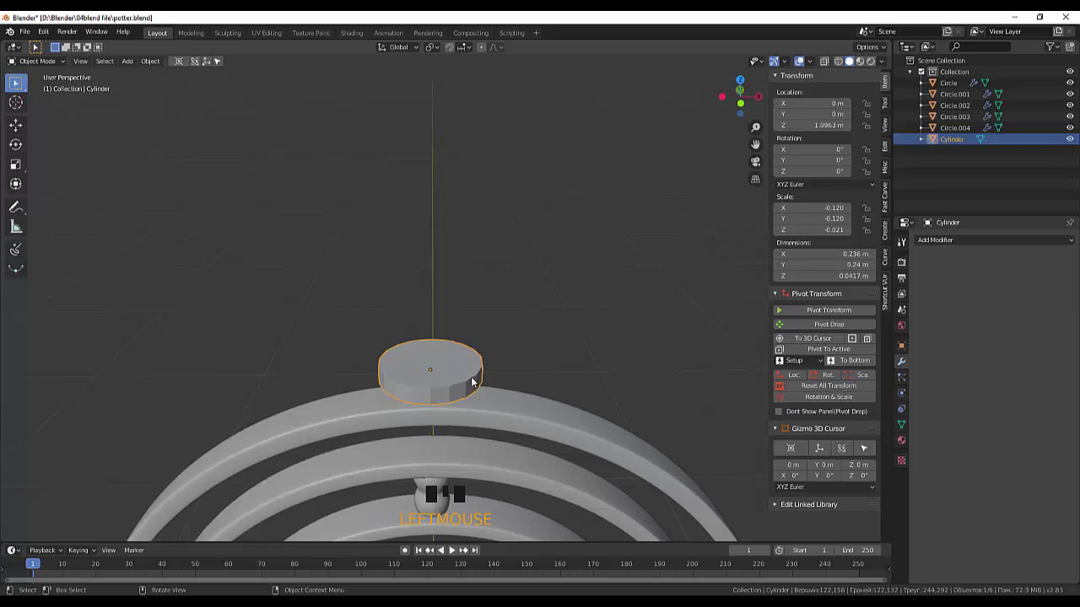
click(478, 382)
drag(44, 62, 15, 79)
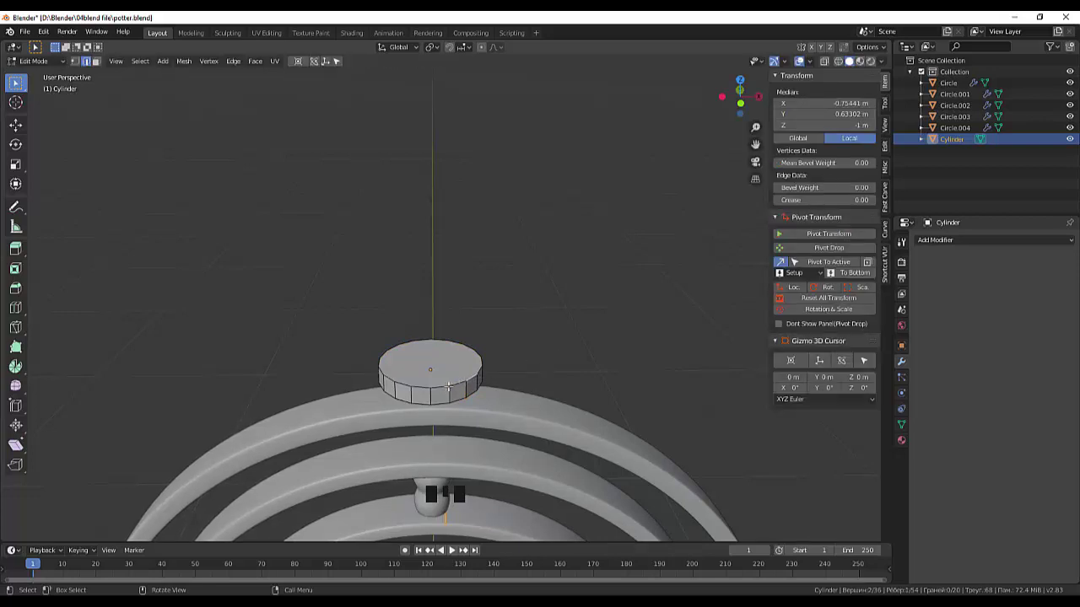
Step: Select the disc's top face to build the stepped base, cone and cap with inset, extrude and scale
double_click(15, 78)
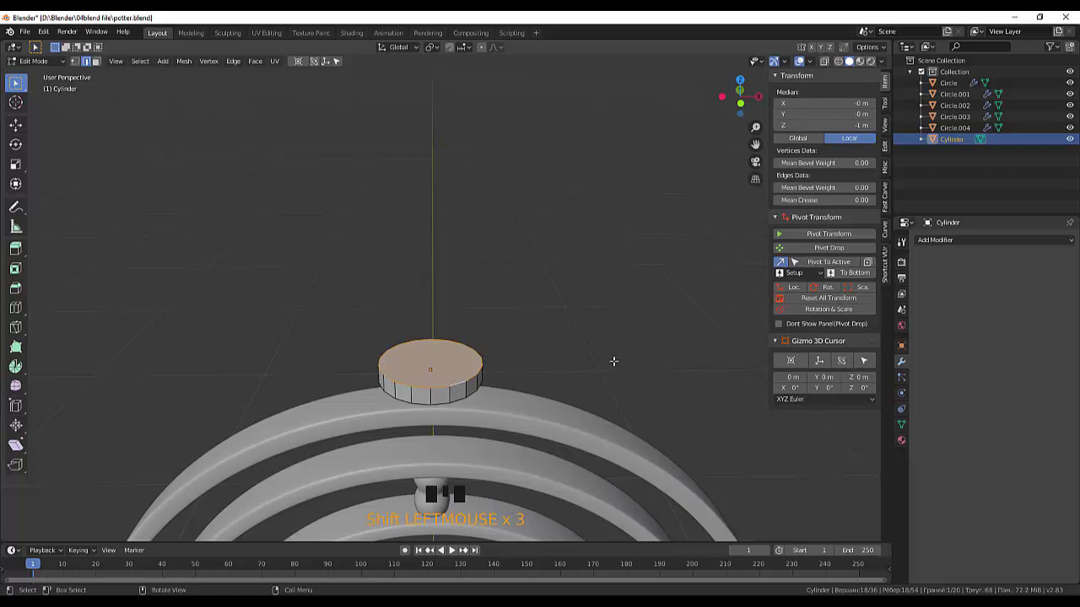
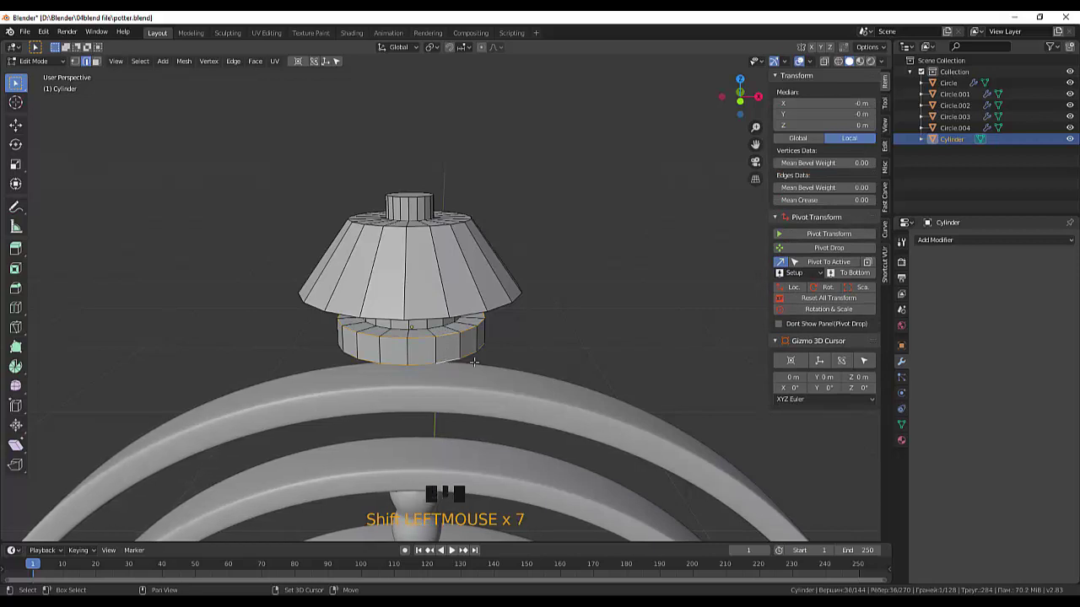
Step: Bevel the base ring and cap edge loops with several segments to round them off
key(ctrl+b)
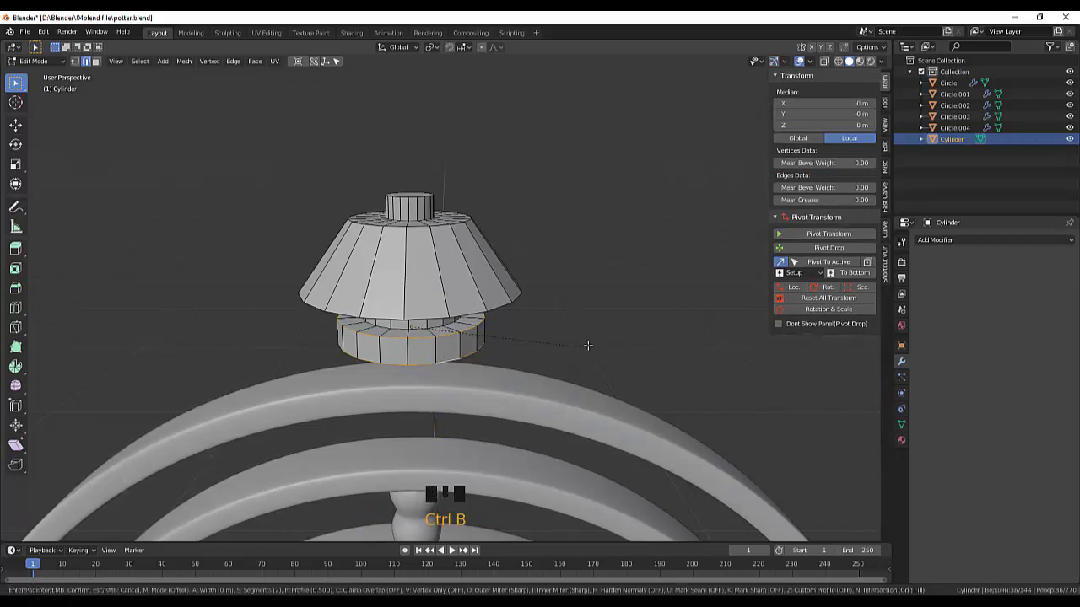
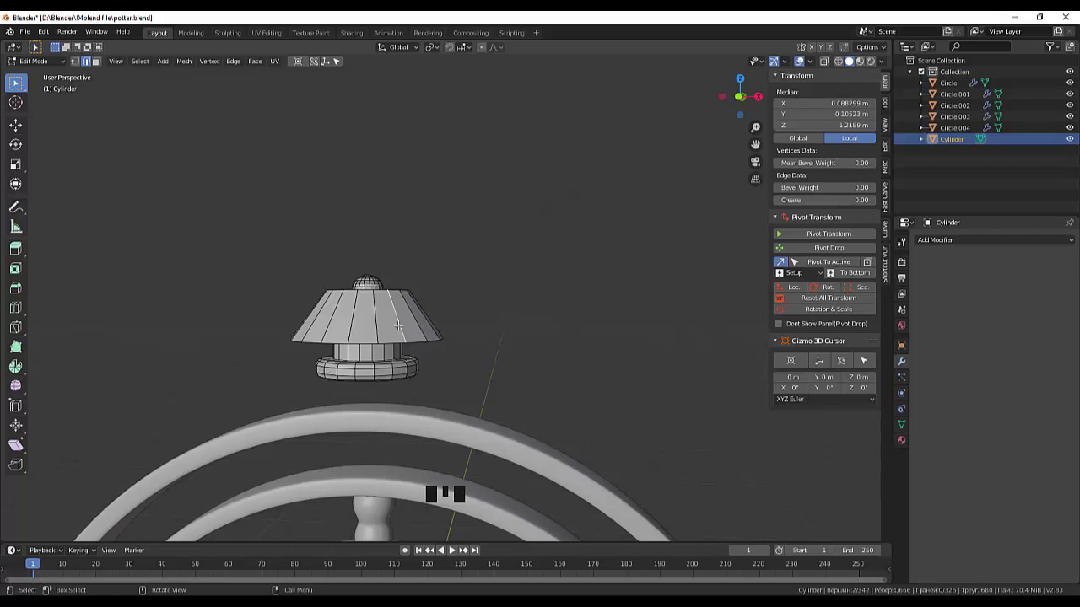
Step: Add loop cuts across the cone and scale each cap loop outward into a mushroom shape
key(ctrl+r)
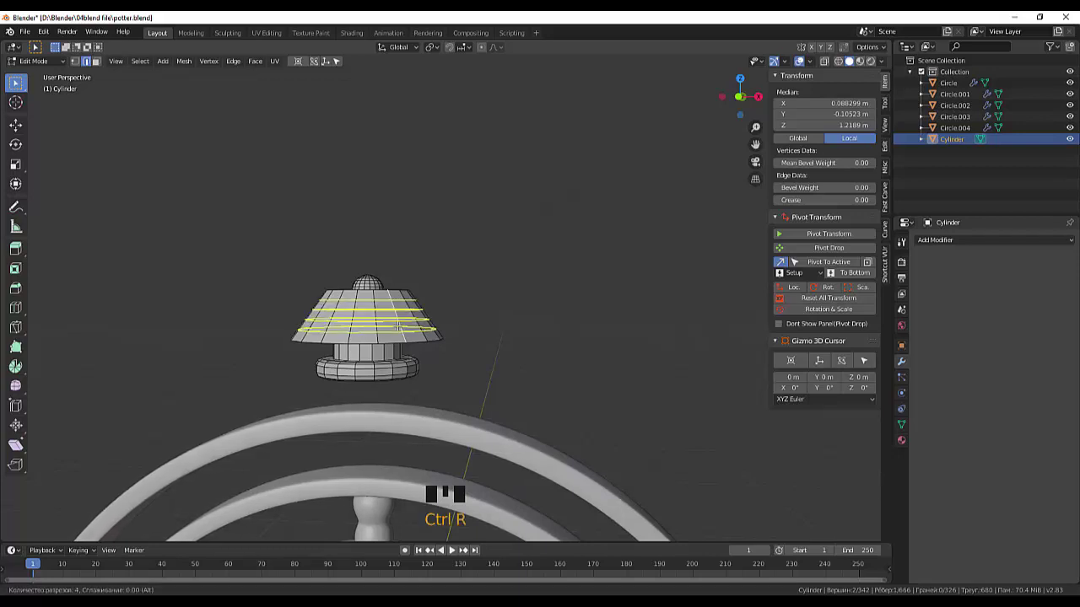
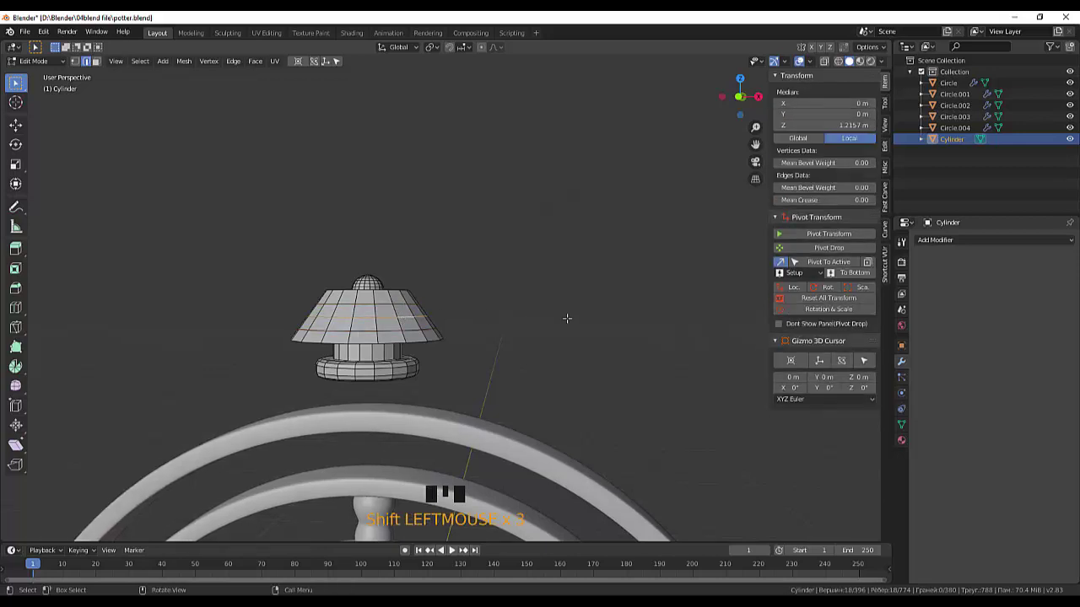
key(s)
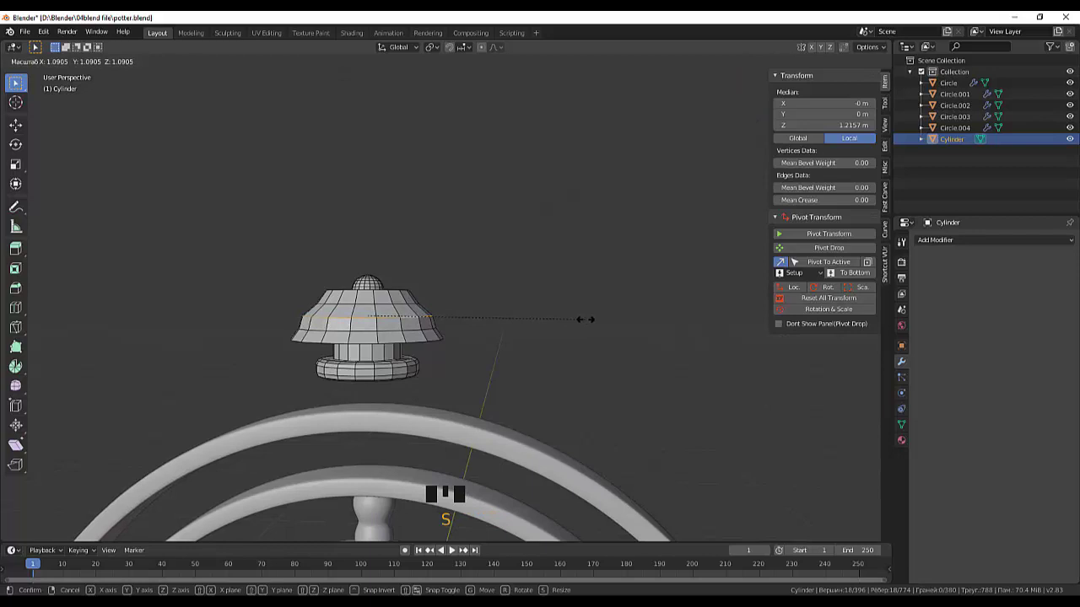
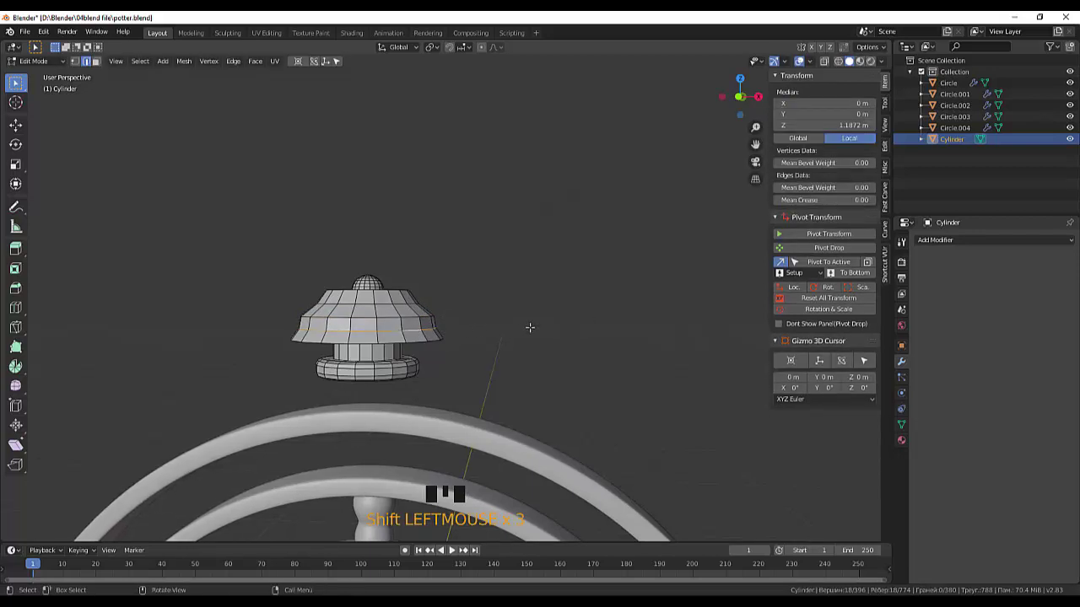
key(s)
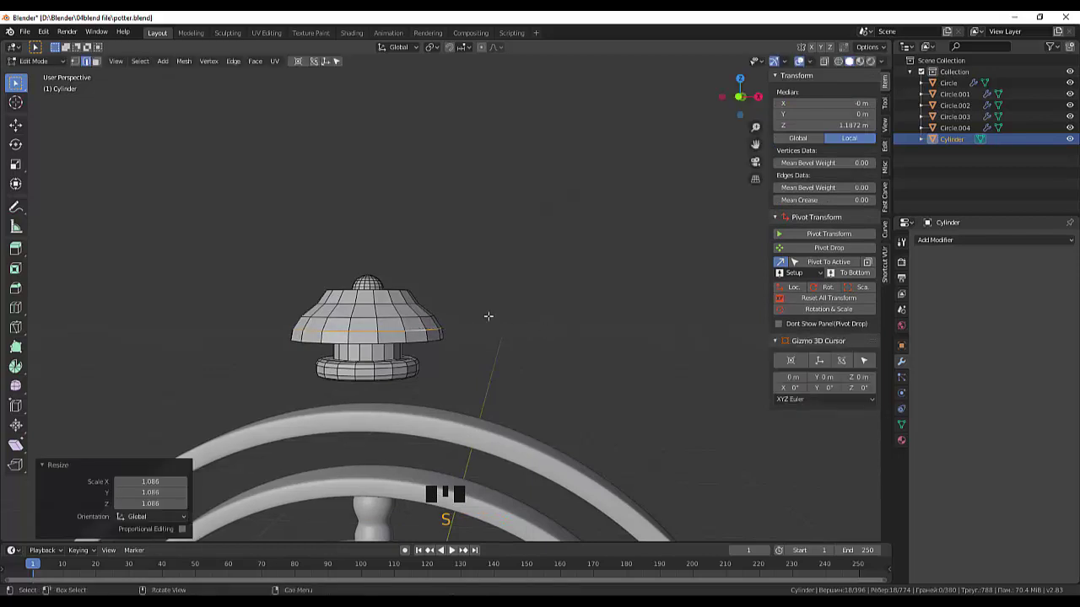
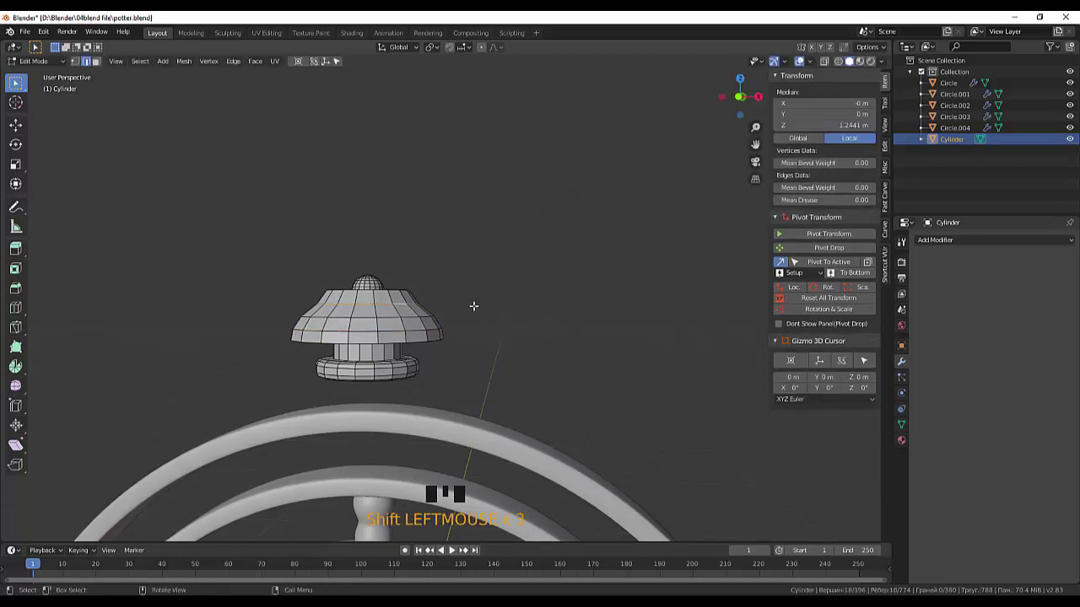
key(s)
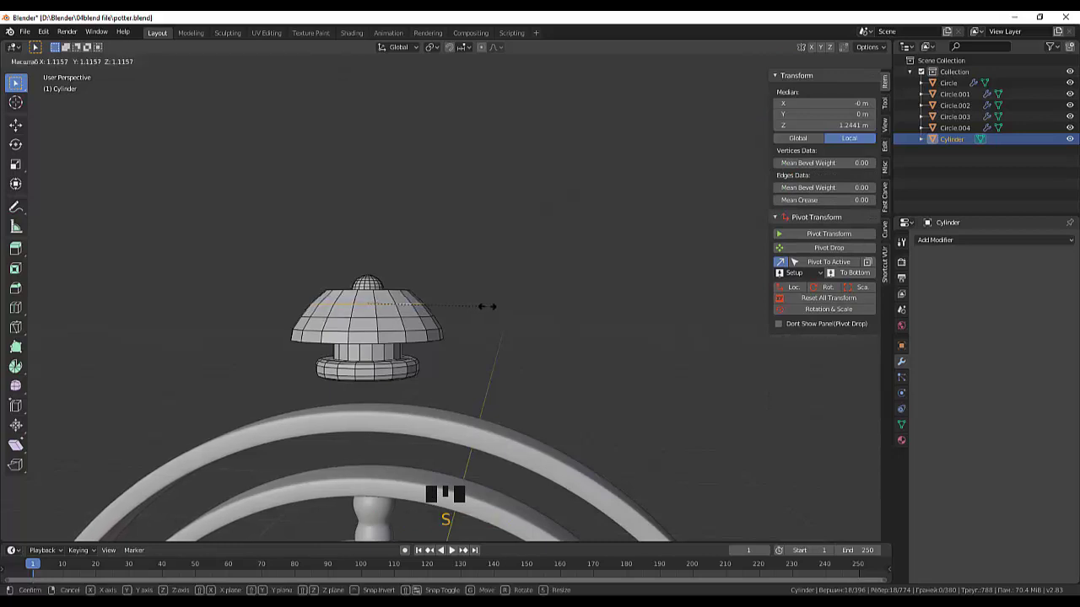
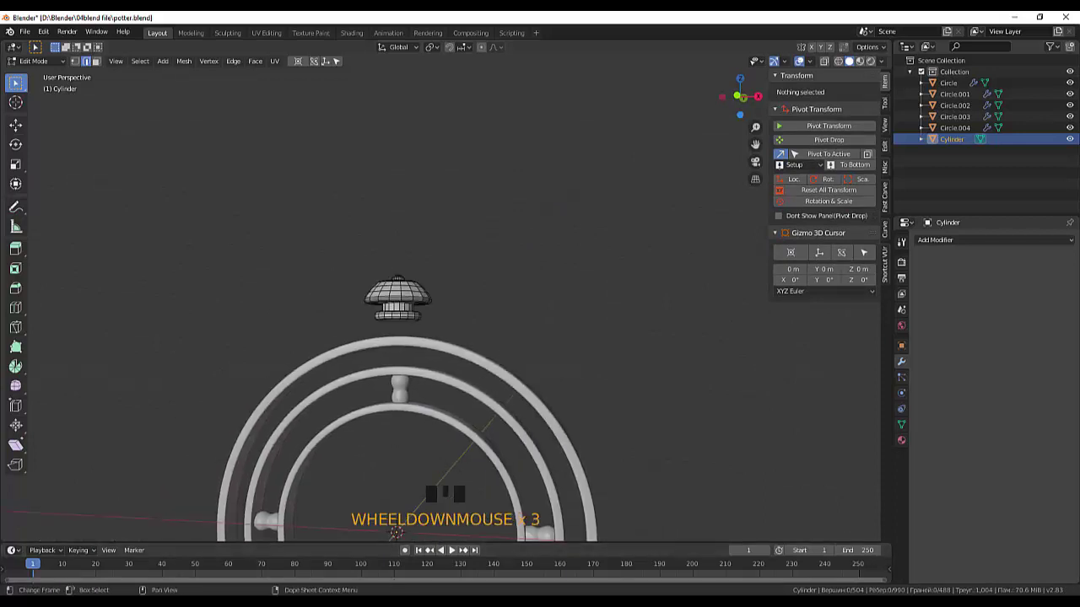
scroll(down, 3)
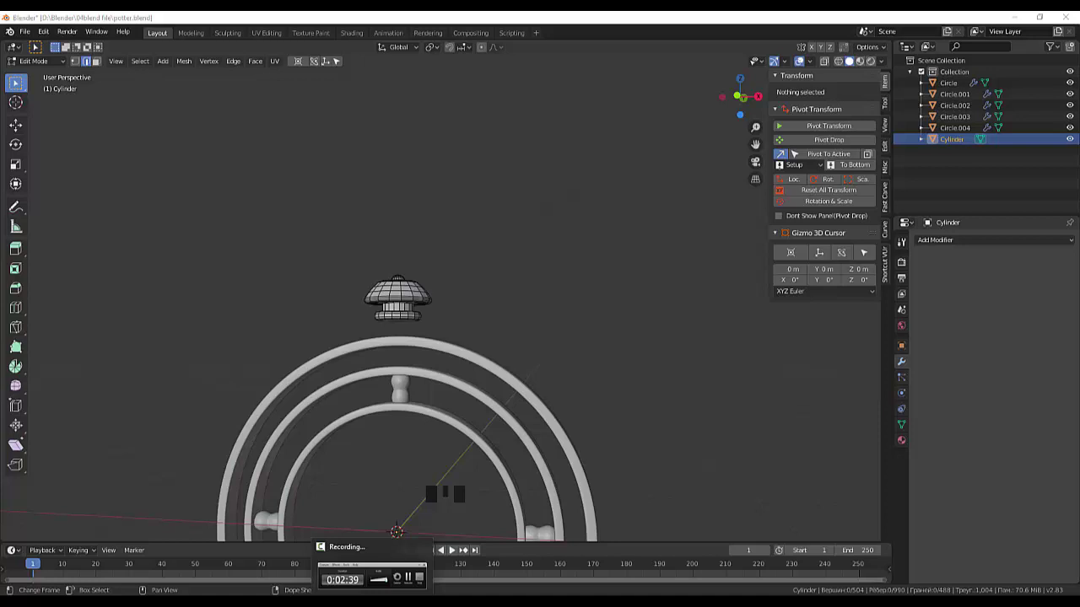
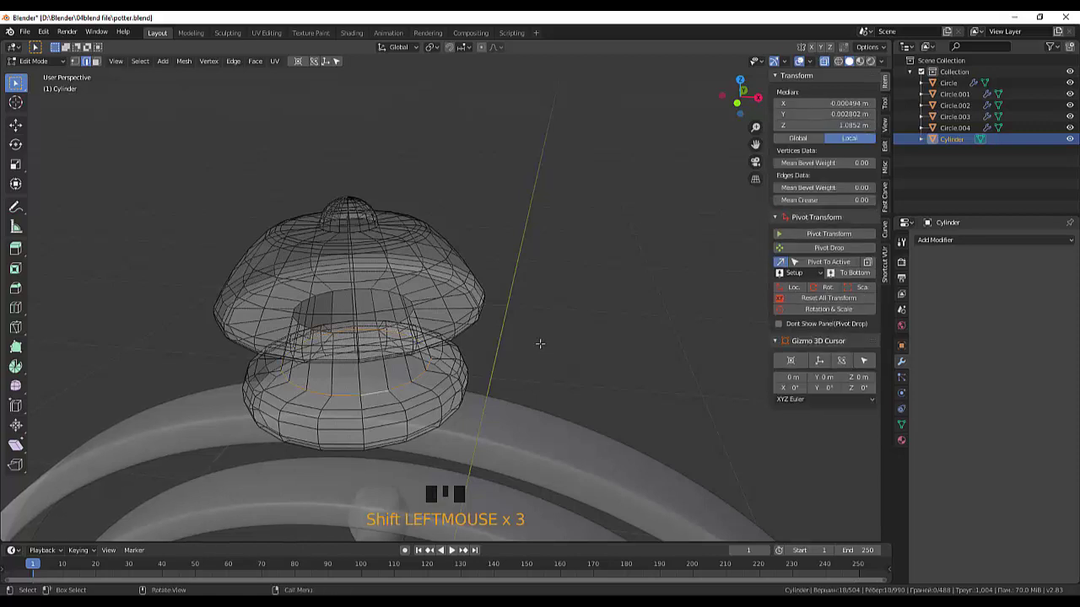
Step: From front view, scale the bead's bottom edge loop down to narrow its rim
key(KP_1)
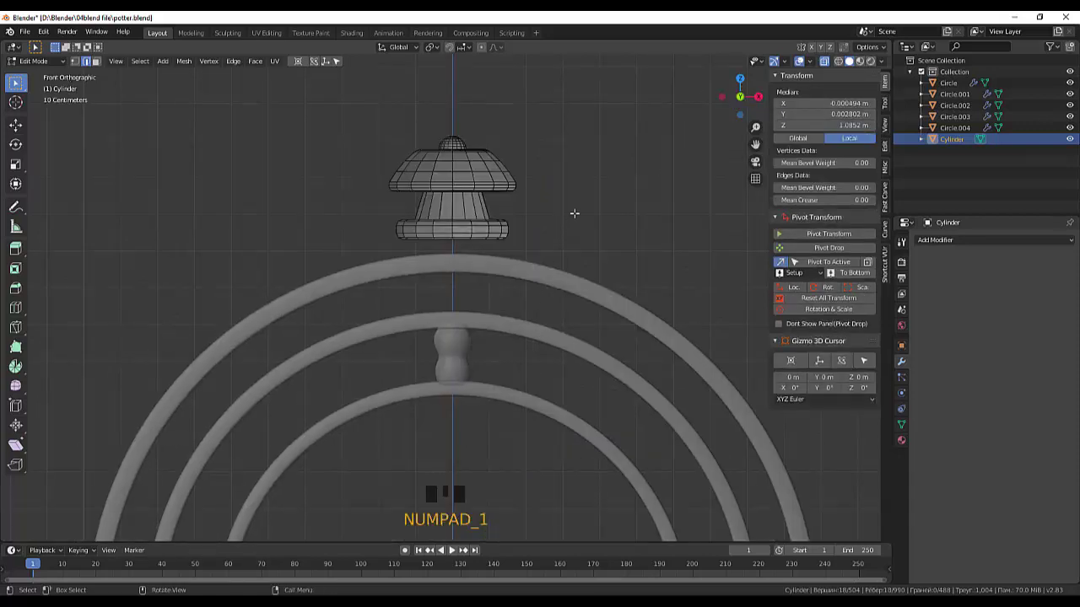
key(s)
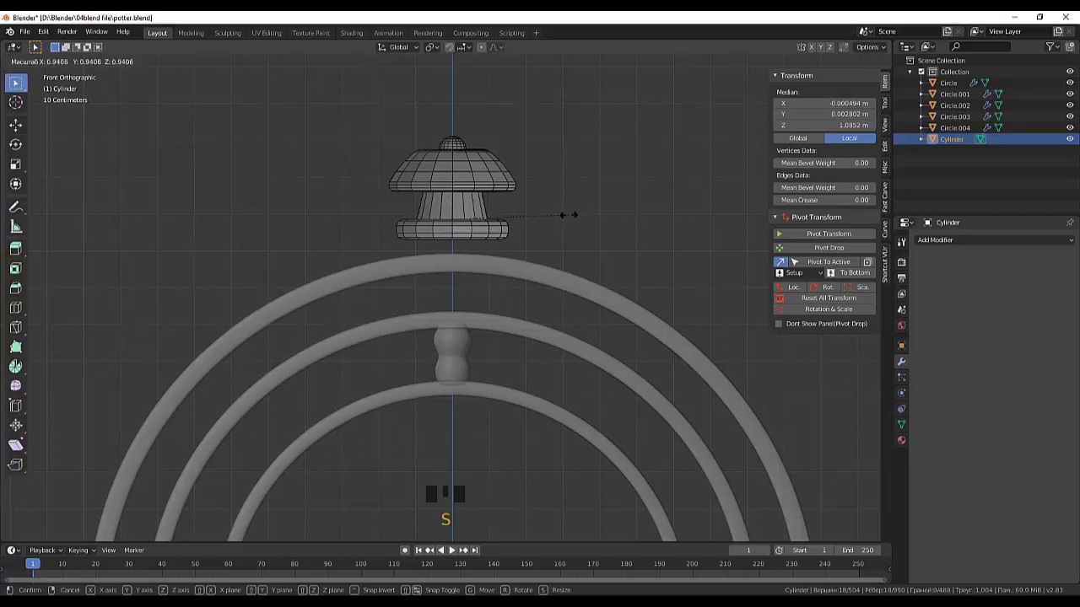
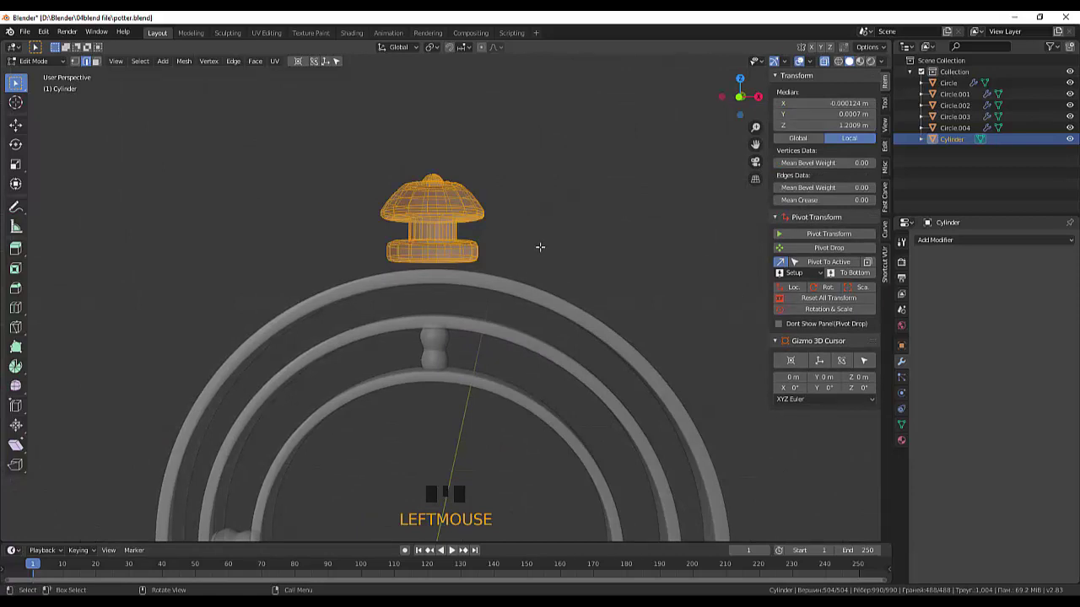
Step: View the bead from the side and select the Circle rings and Cylinder in the outliner
key(KP_3)
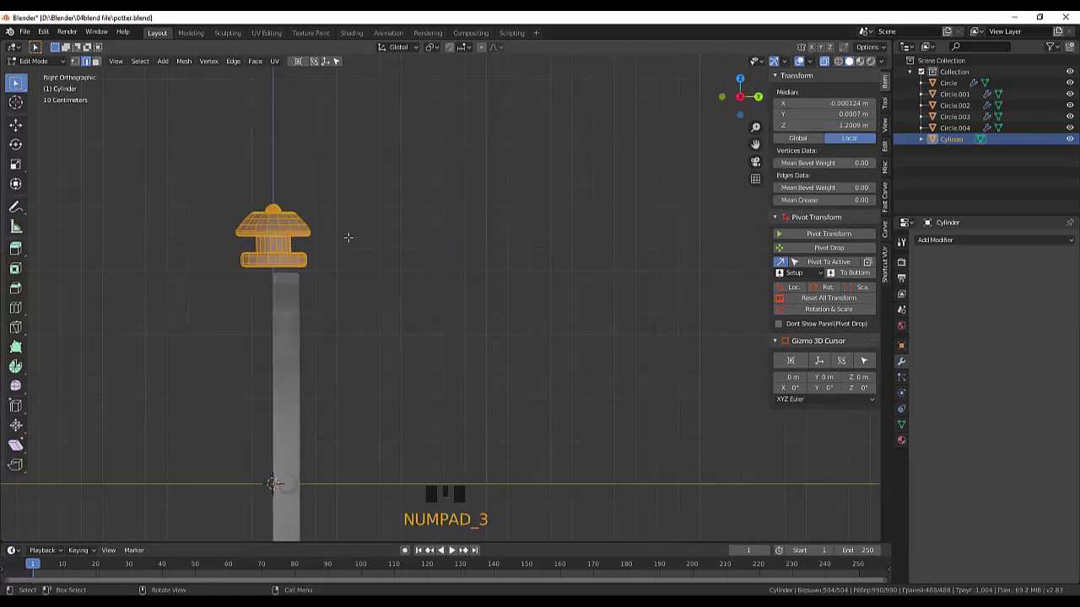
scroll(down, 3)
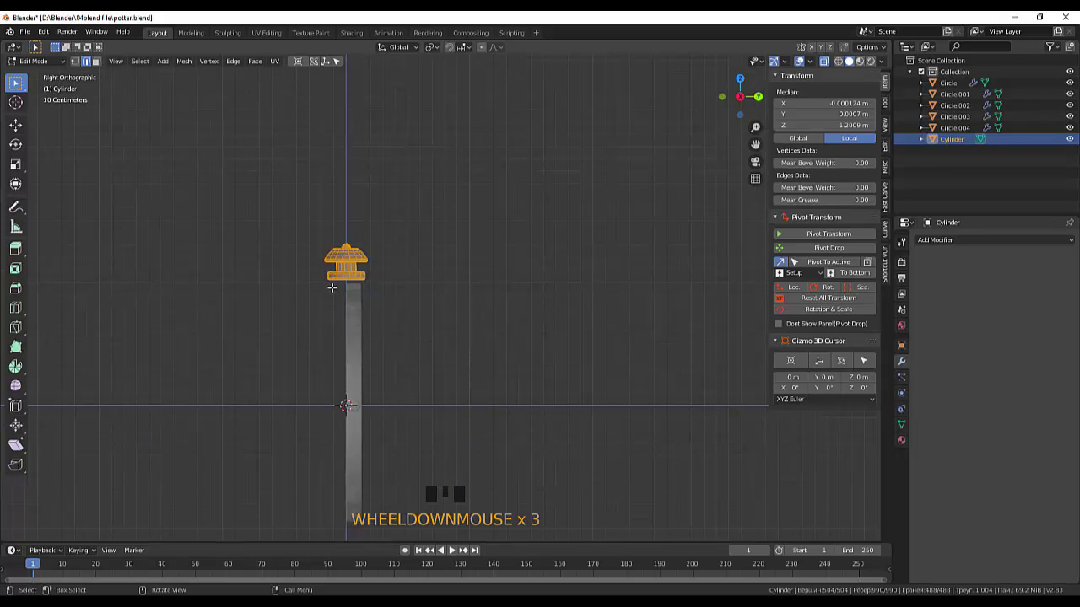
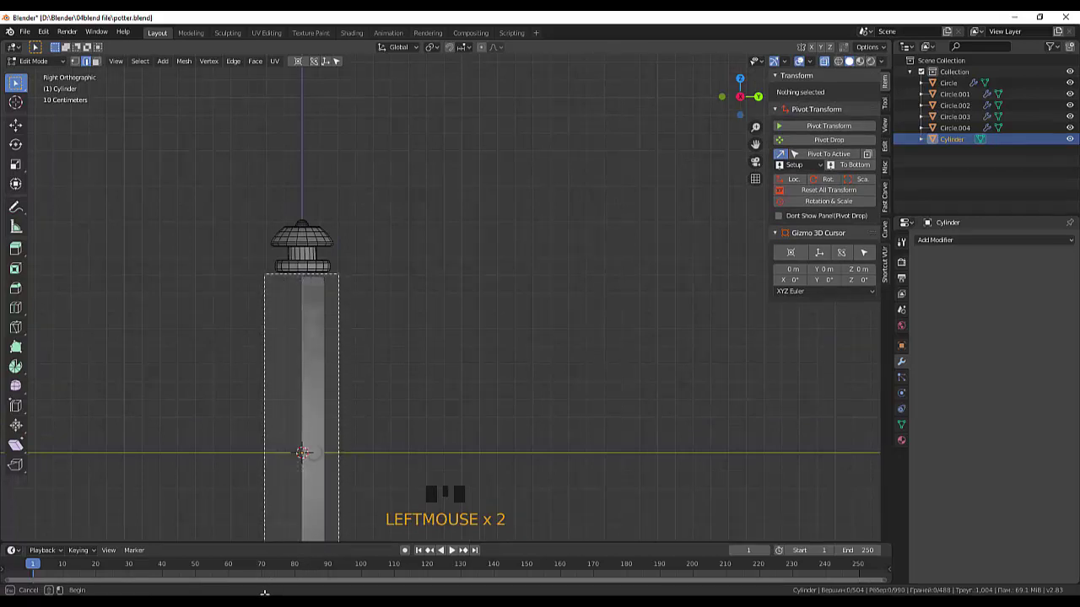
scroll(down, 3)
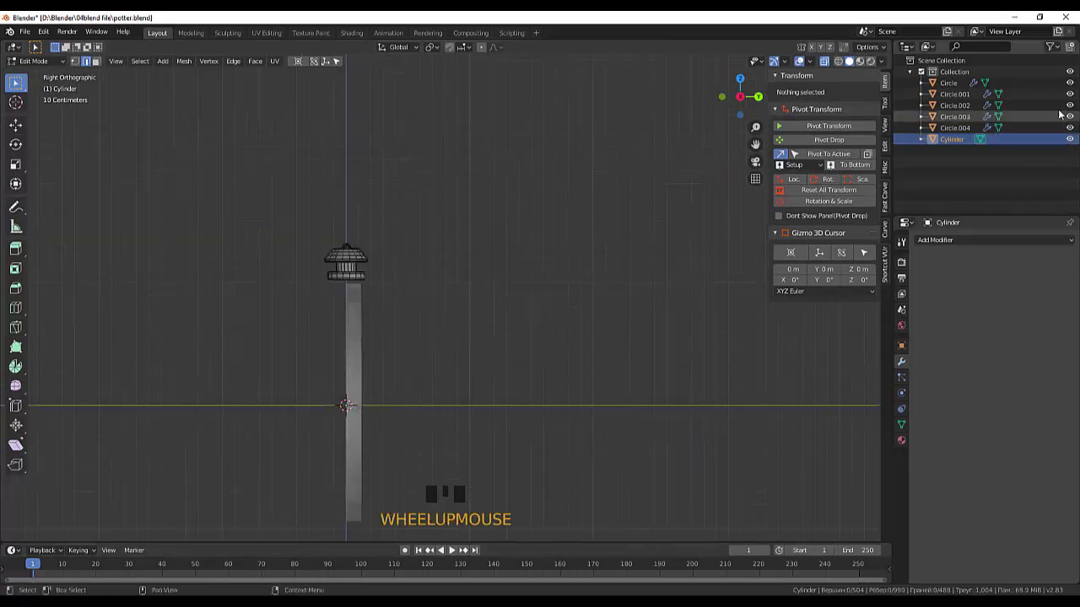
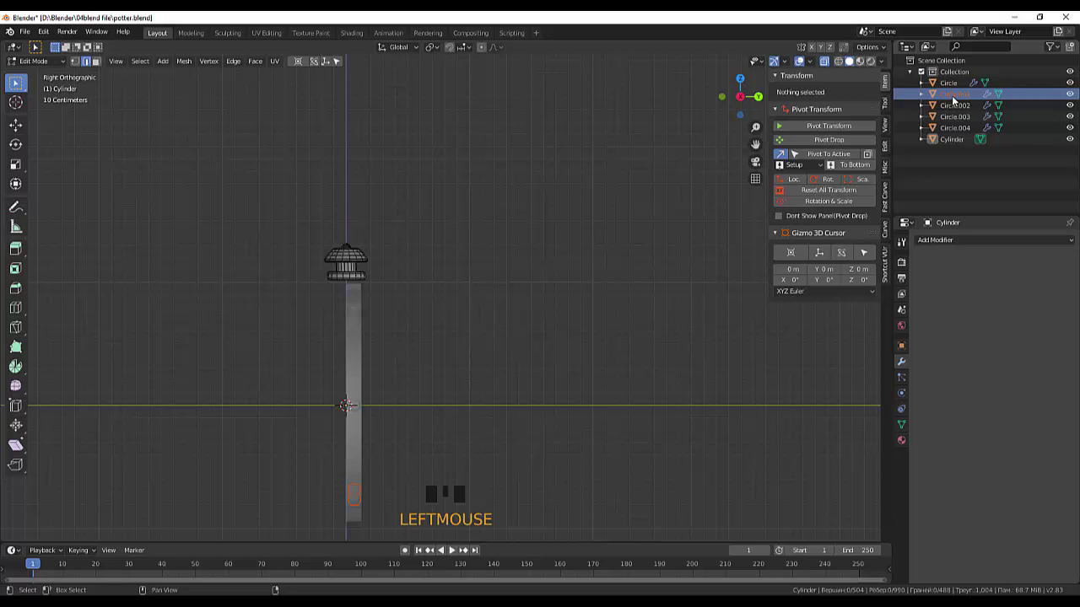
click(953, 110)
click(955, 121)
click(954, 131)
click(955, 142)
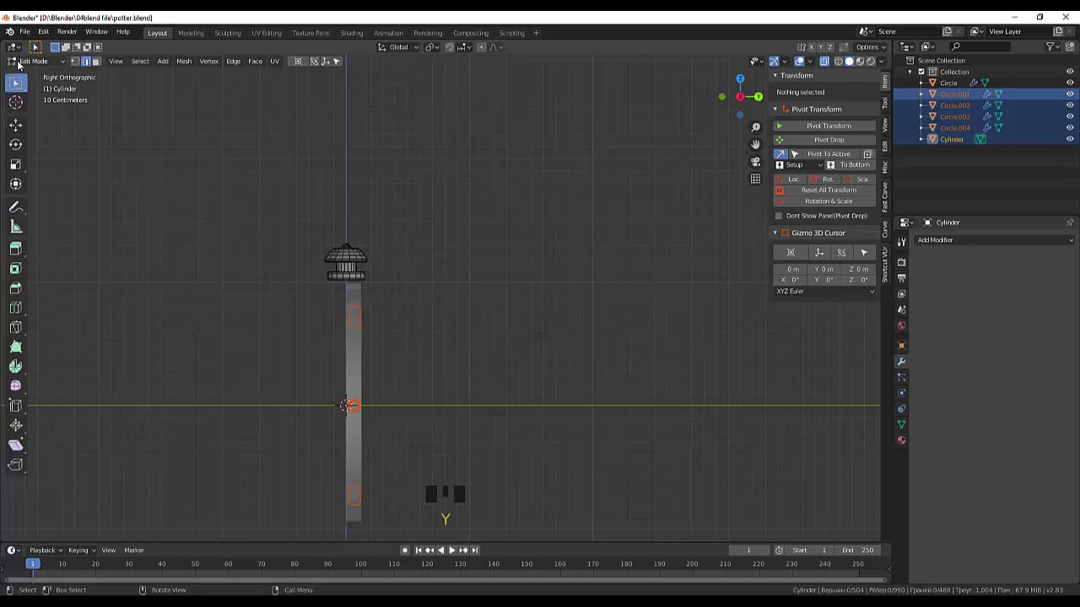
Step: In Object Mode select the connector cylinder, then grab the cap's linked geometry with L to separate it
drag(24, 65, 376, 326)
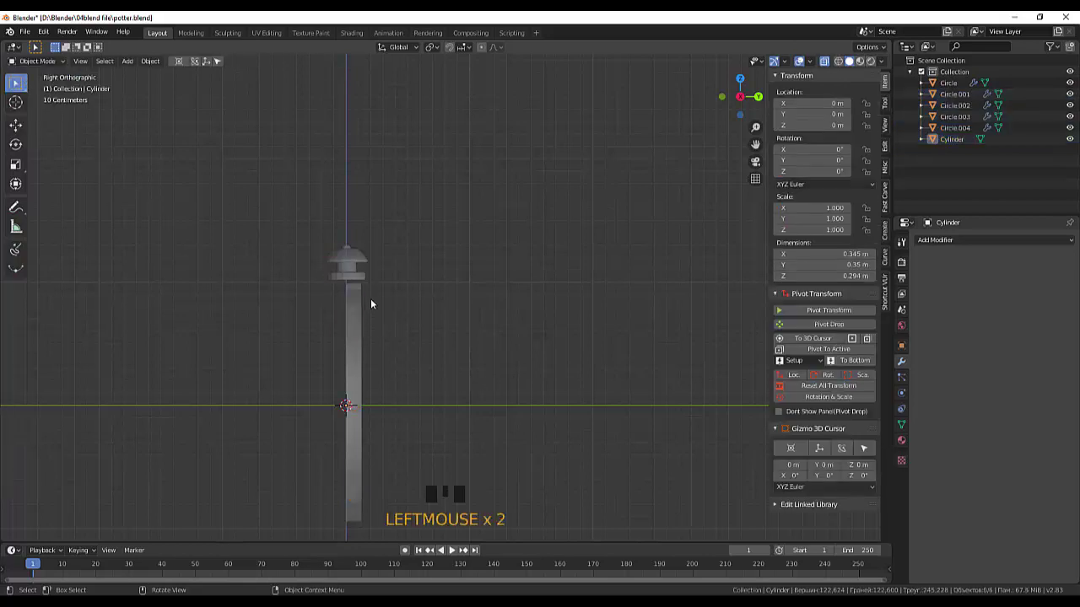
click(379, 284)
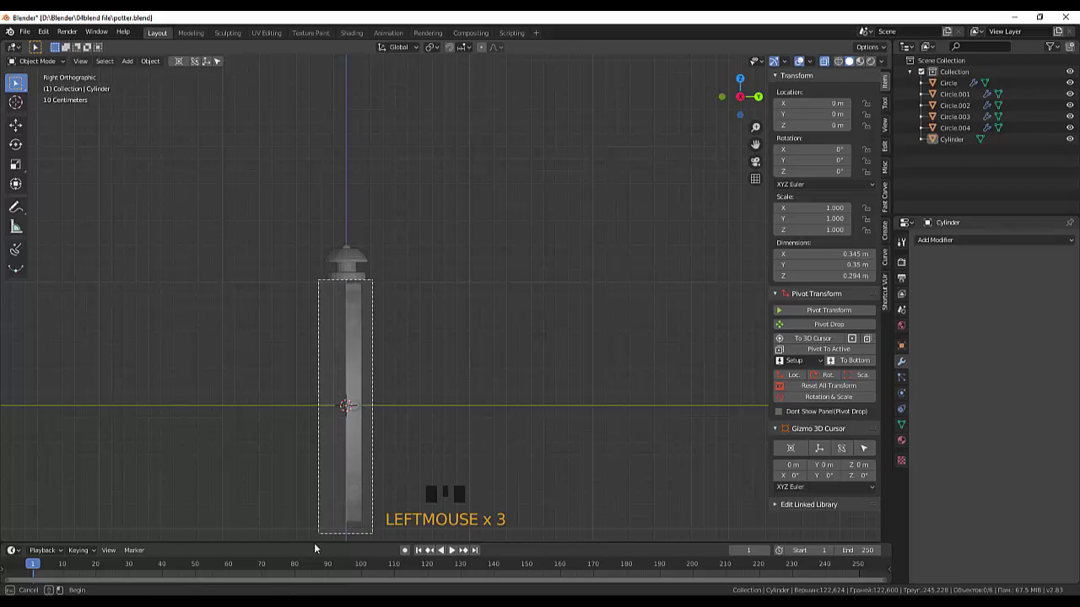
click(460, 398)
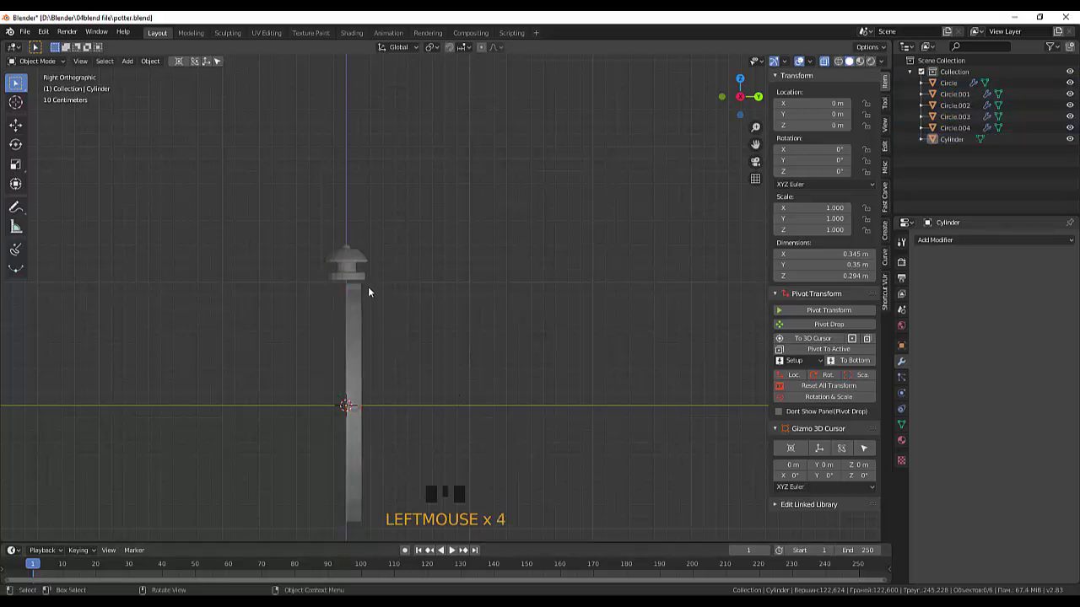
drag(373, 286, 364, 328)
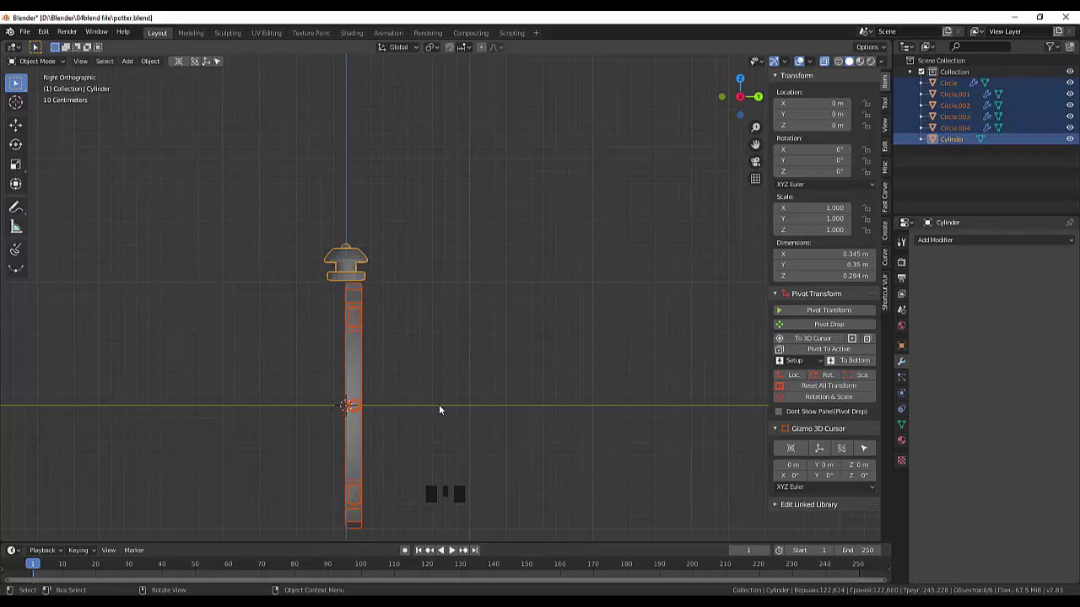
click(346, 258)
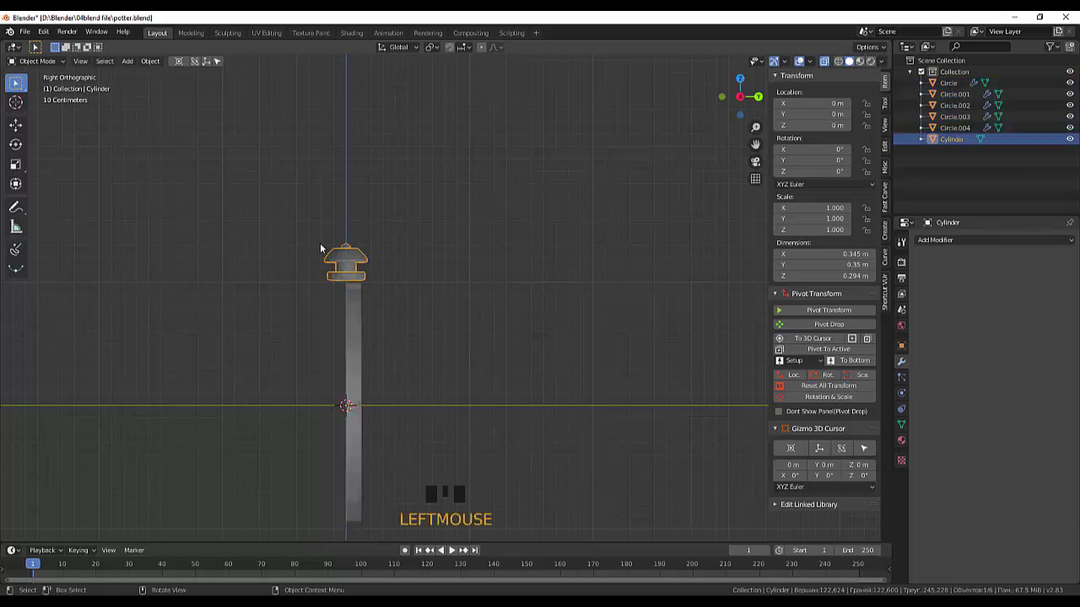
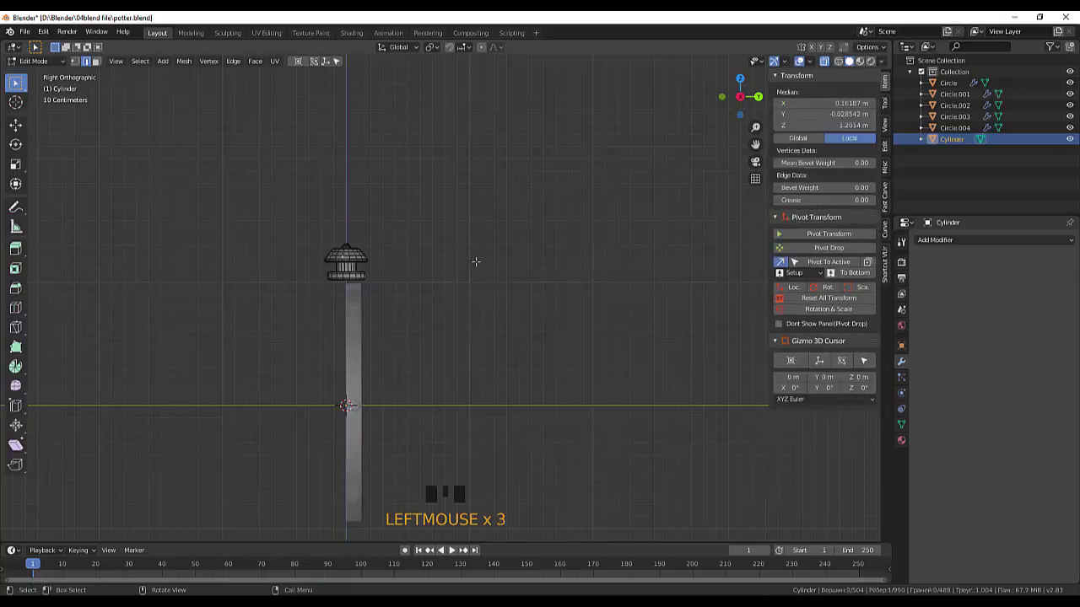
key(l)
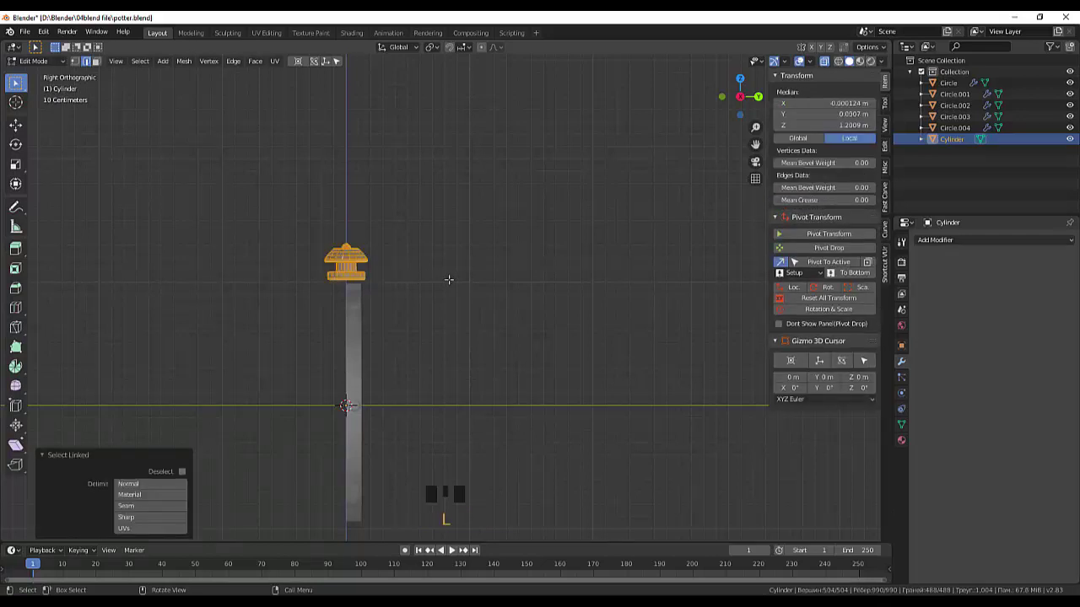
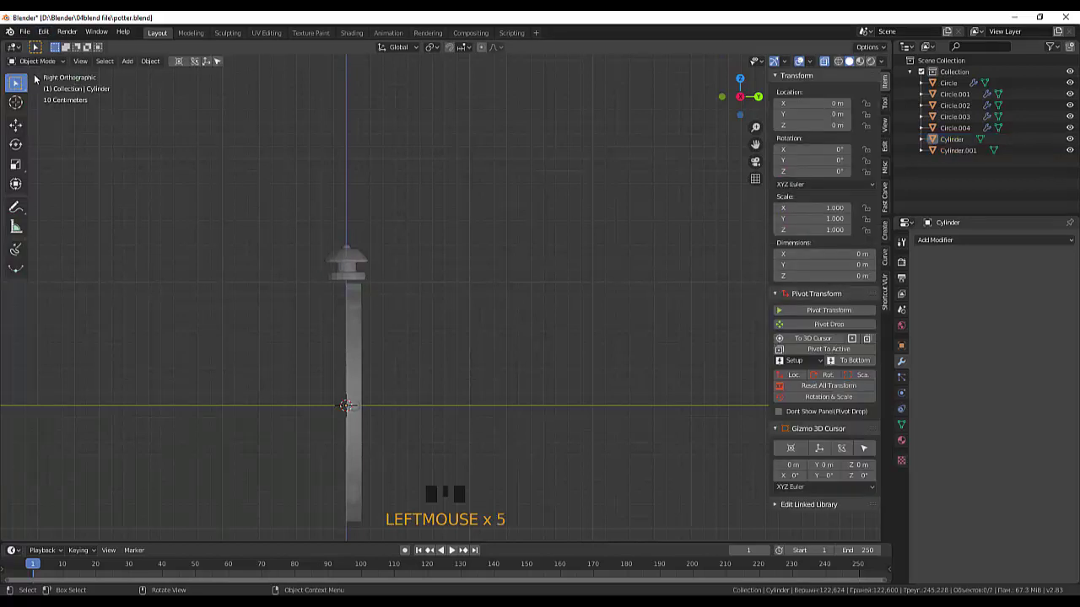
Step: Select all five rings Circle to Circle.004 and nudge them about -0.059 m along Y
click(366, 327)
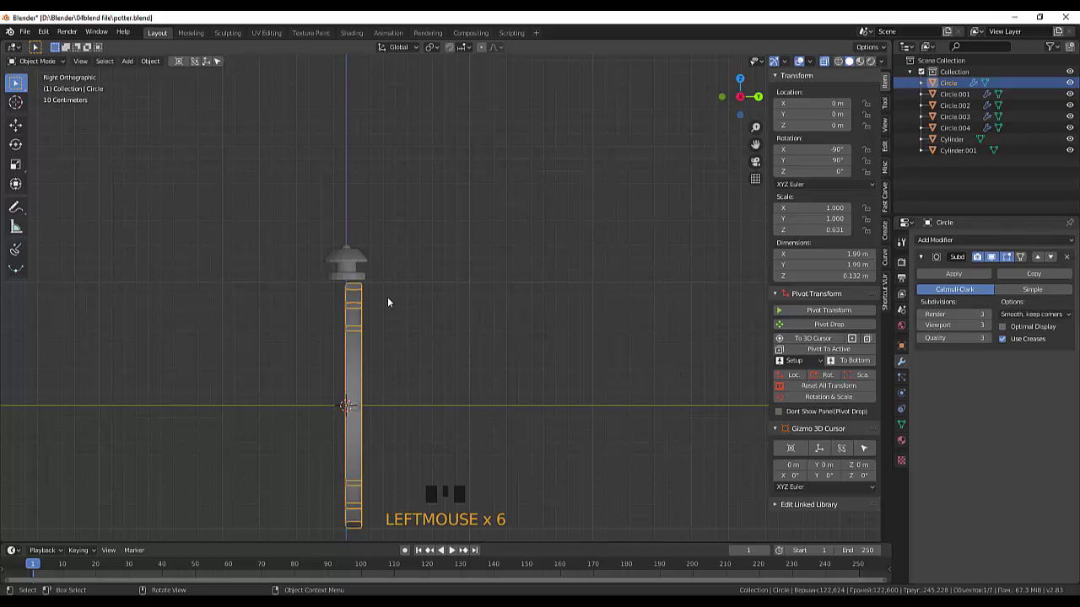
click(380, 291)
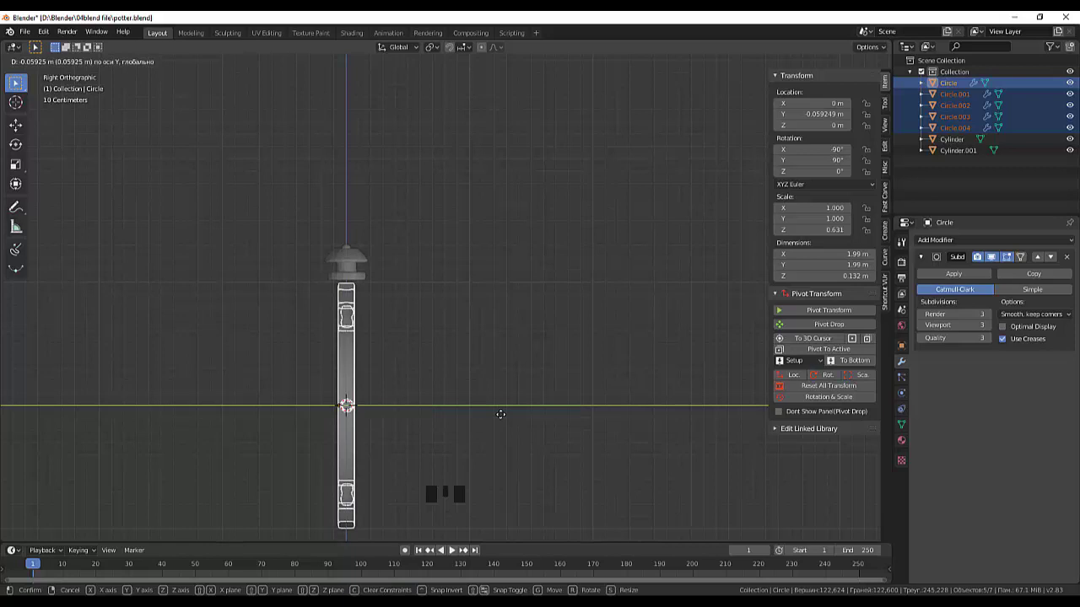
scroll(up, 3)
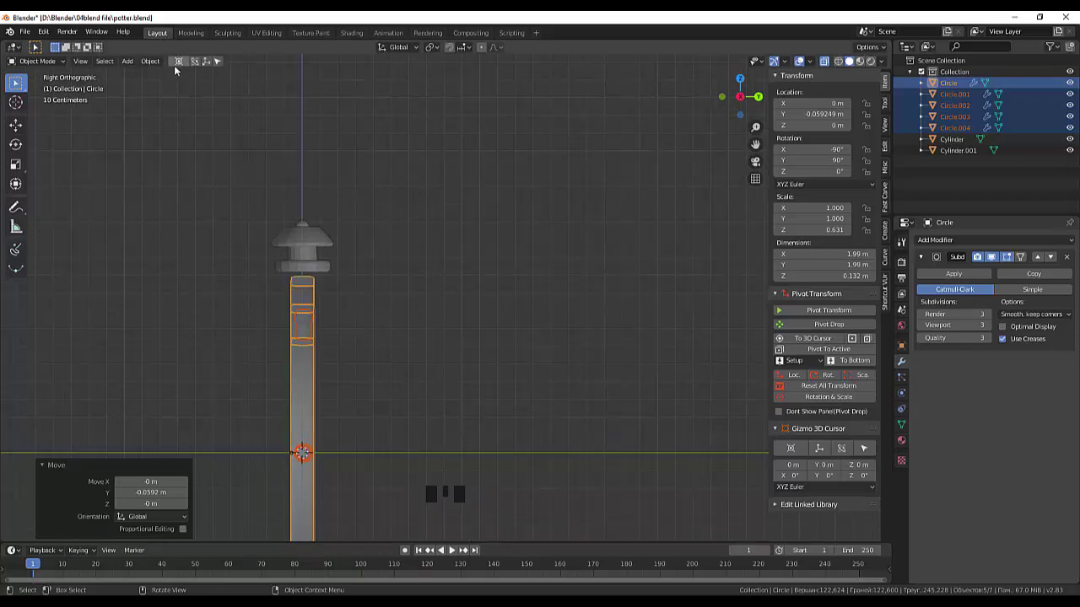
Step: Set the rings' origins to the 3D cursor at the world centre
drag(159, 60, 286, 109)
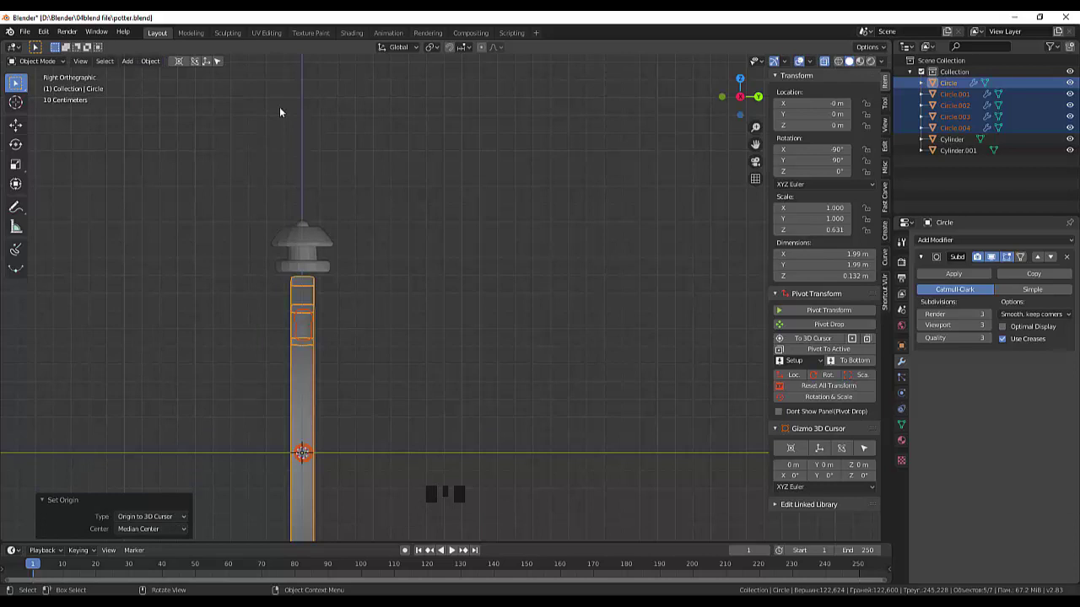
click(436, 278)
drag(479, 263, 379, 275)
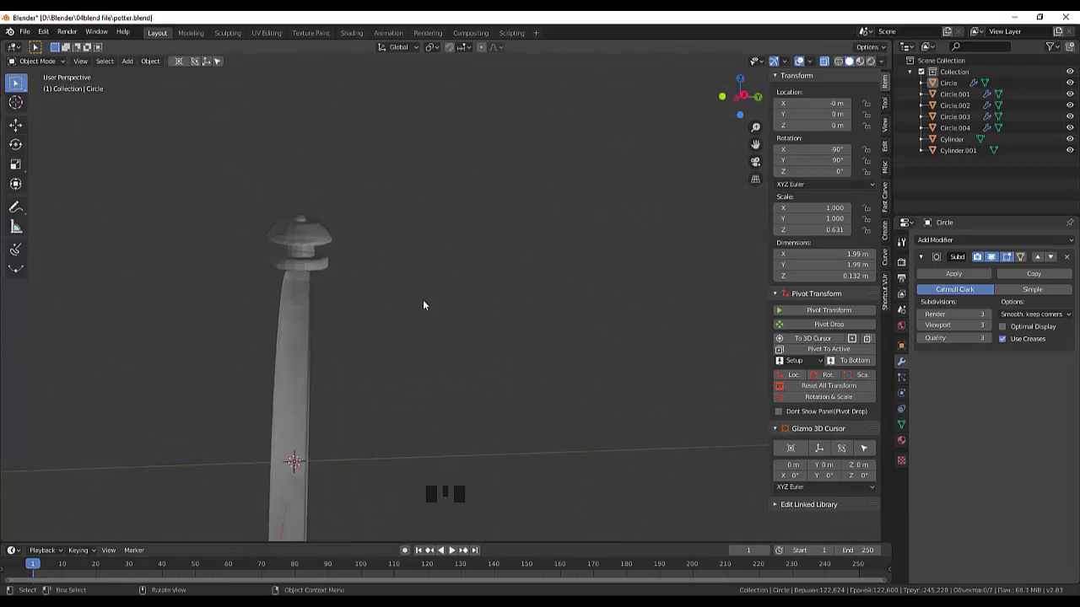
Step: Box-select the rings from the side view and make the outer ring the active object
drag(422, 297, 419, 295)
key(KP_1)
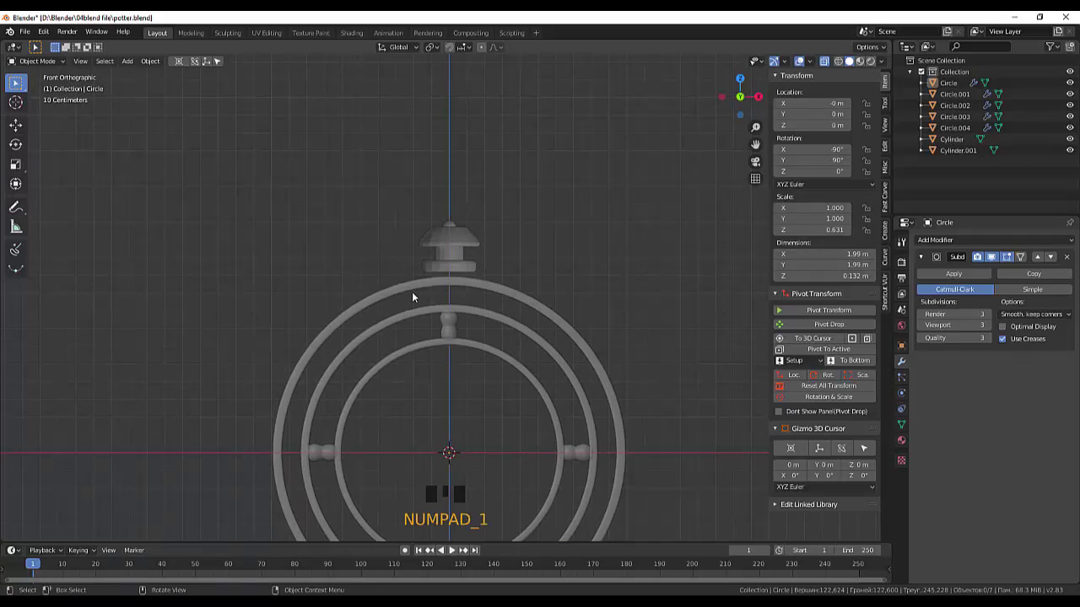
click(274, 280)
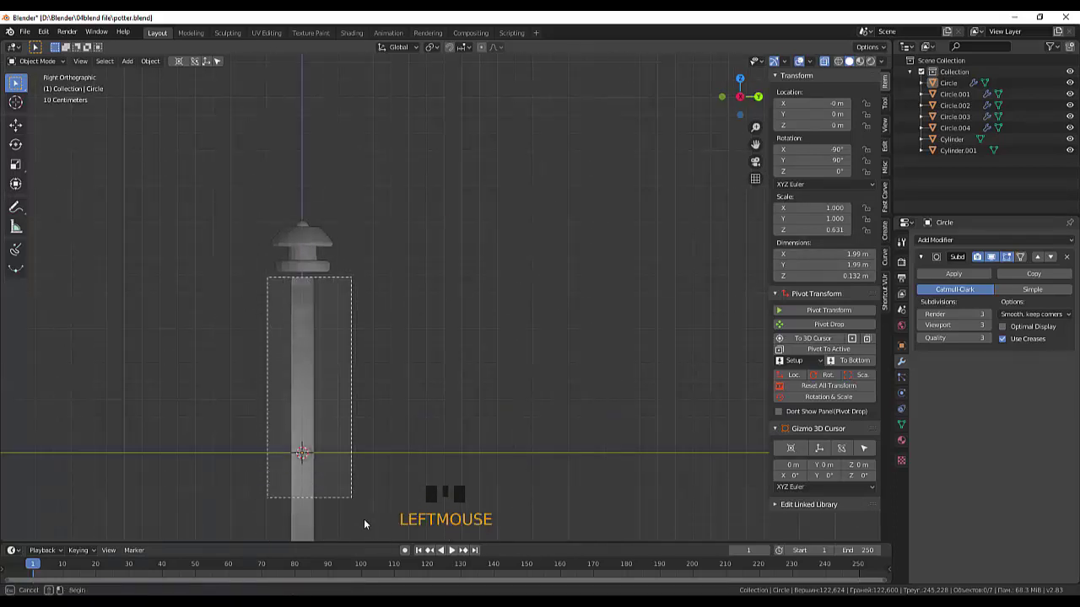
scroll(down, 3)
scroll(down, 3)
click(402, 389)
drag(431, 343, 407, 319)
click(407, 319)
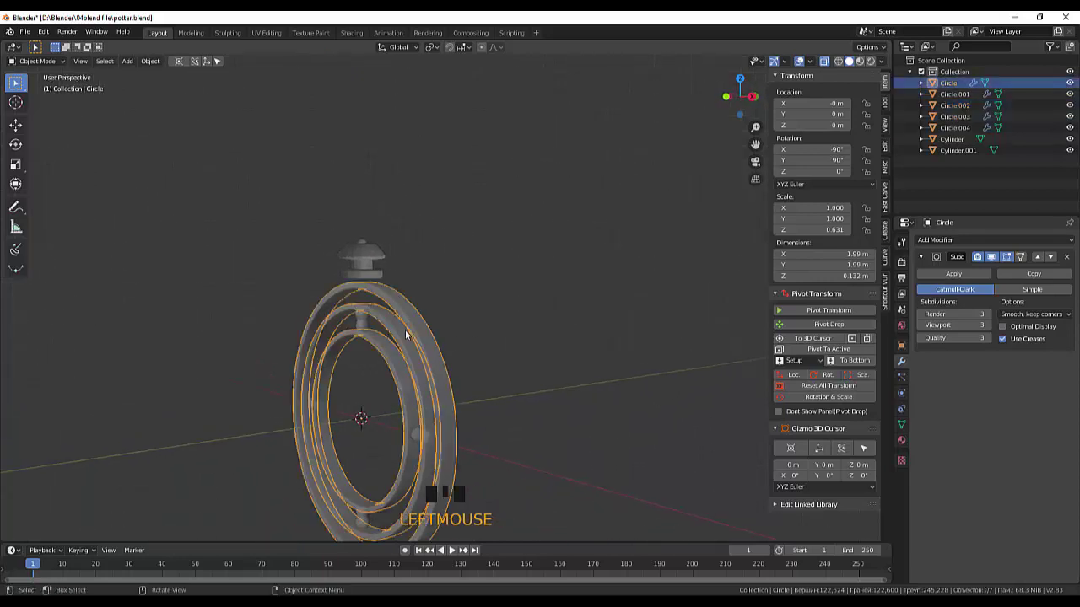
drag(454, 344, 411, 341)
key(KP_1)
Step: Scale the rings along Y by about 1.485 to thicken their bands, then select the cap Cylinder.001
key(KP_3)
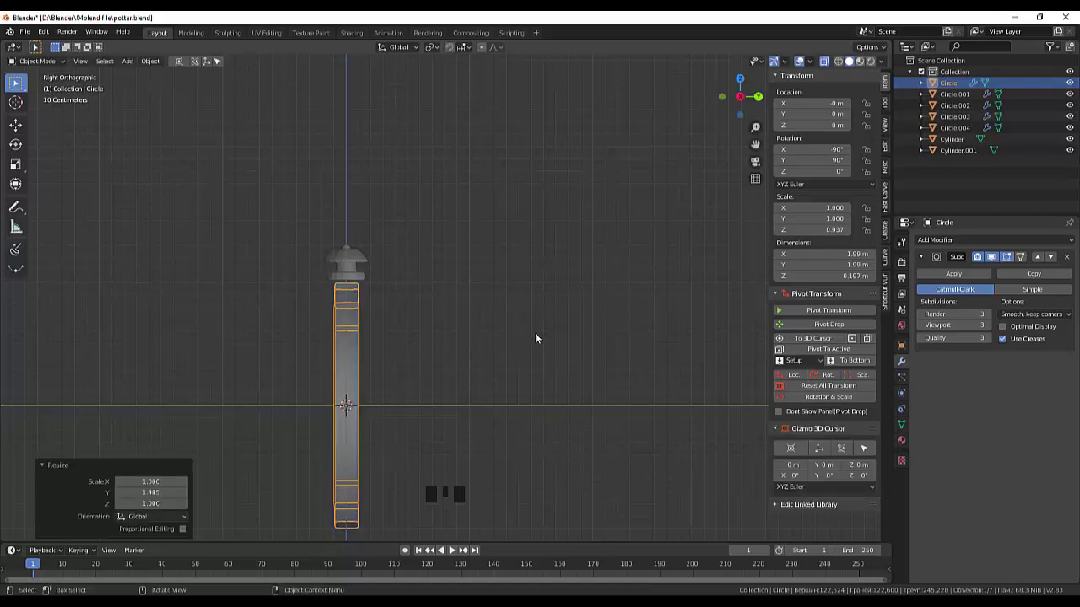
key(KP_3)
click(493, 354)
key(KP_3)
key(KP_1)
Step: Shrink the cap Cylinder.001 to about 0.72 of its size
click(429, 257)
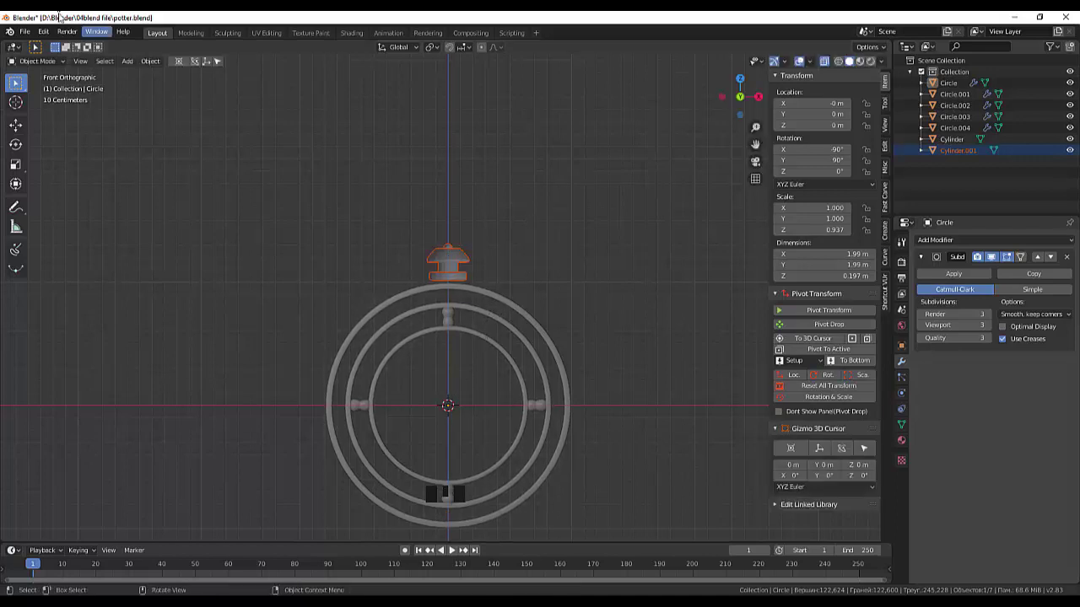
drag(152, 61, 550, 188)
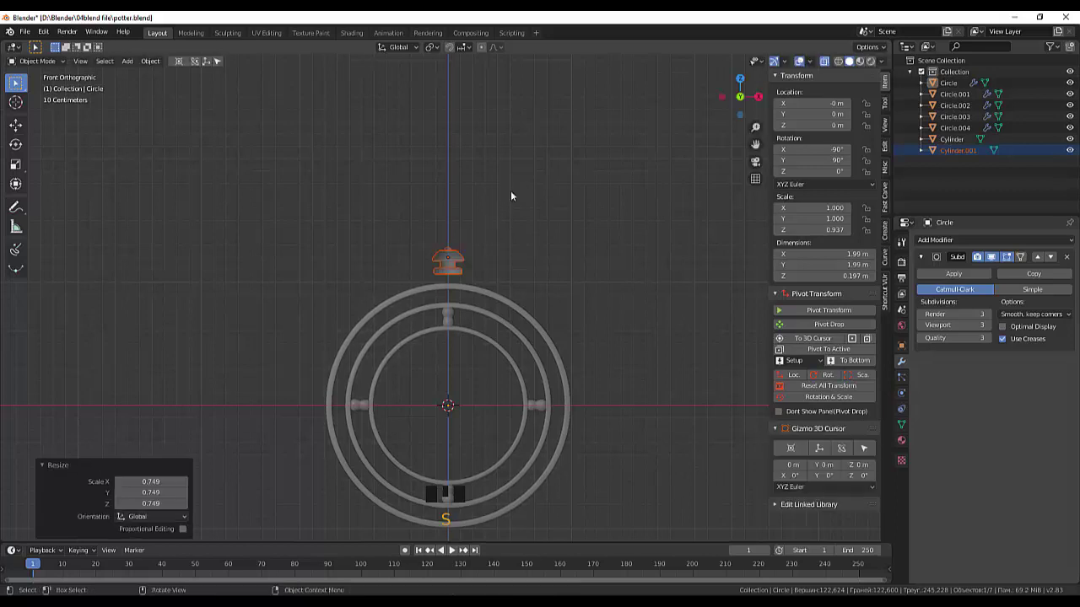
scroll(up, 3)
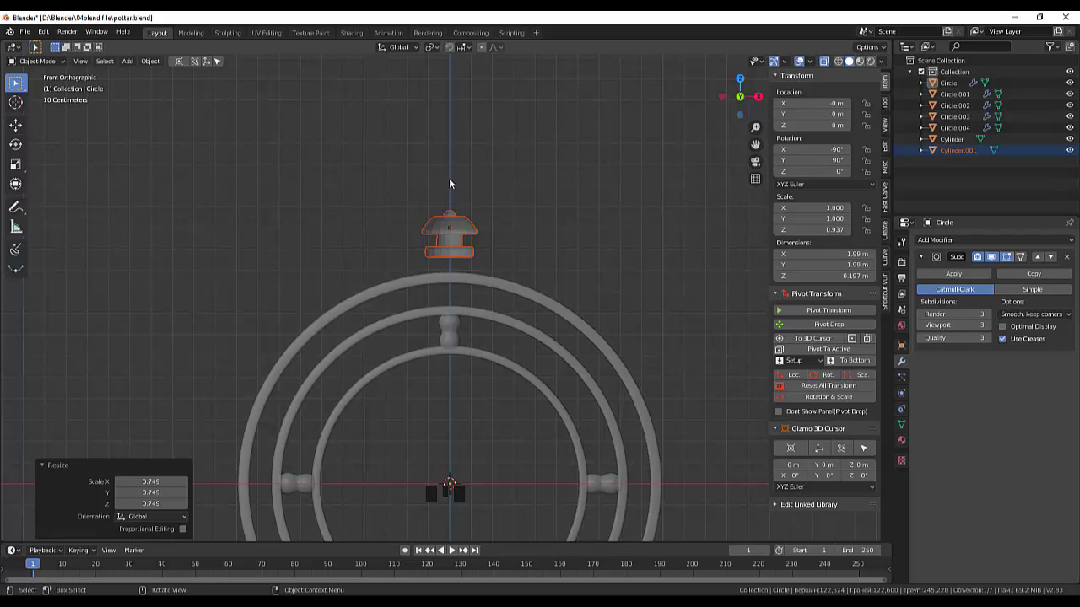
key(KP_3)
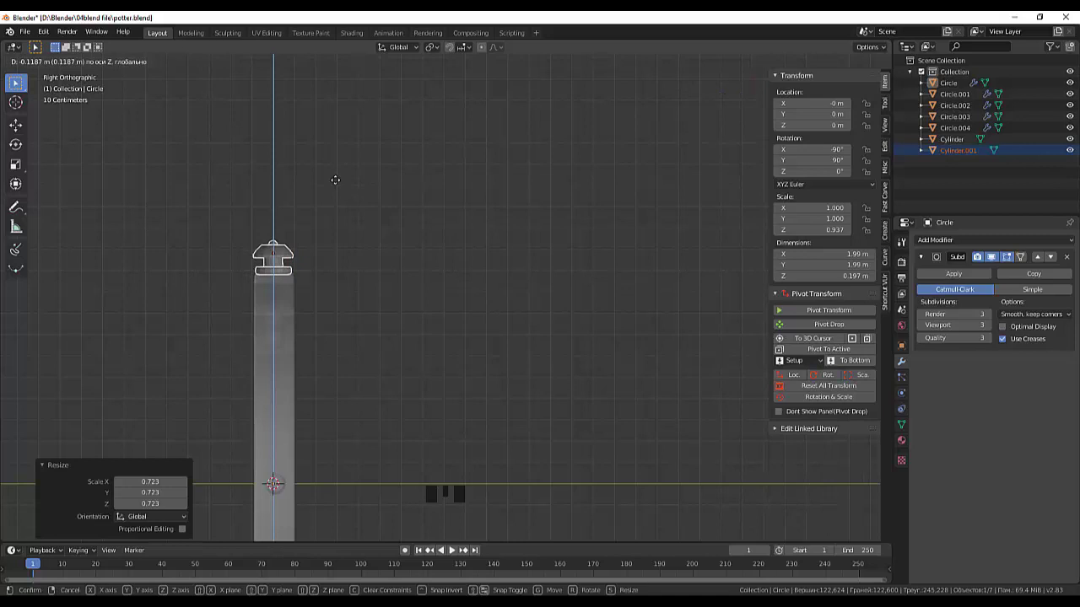
Step: Lower the cap along Z so it rests on top of the outer ring and check its placement
drag(352, 198, 352, 210)
scroll(up, 3)
drag(367, 210, 469, 210)
scroll(down, 3)
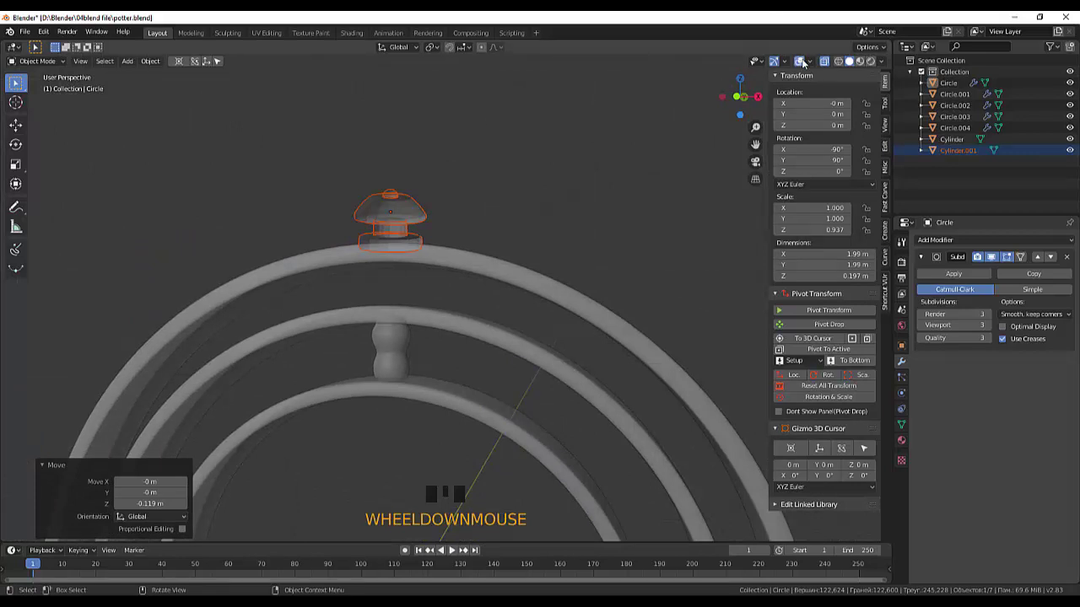
click(829, 61)
click(855, 62)
scroll(down, 3)
drag(518, 207, 511, 238)
scroll(down, 3)
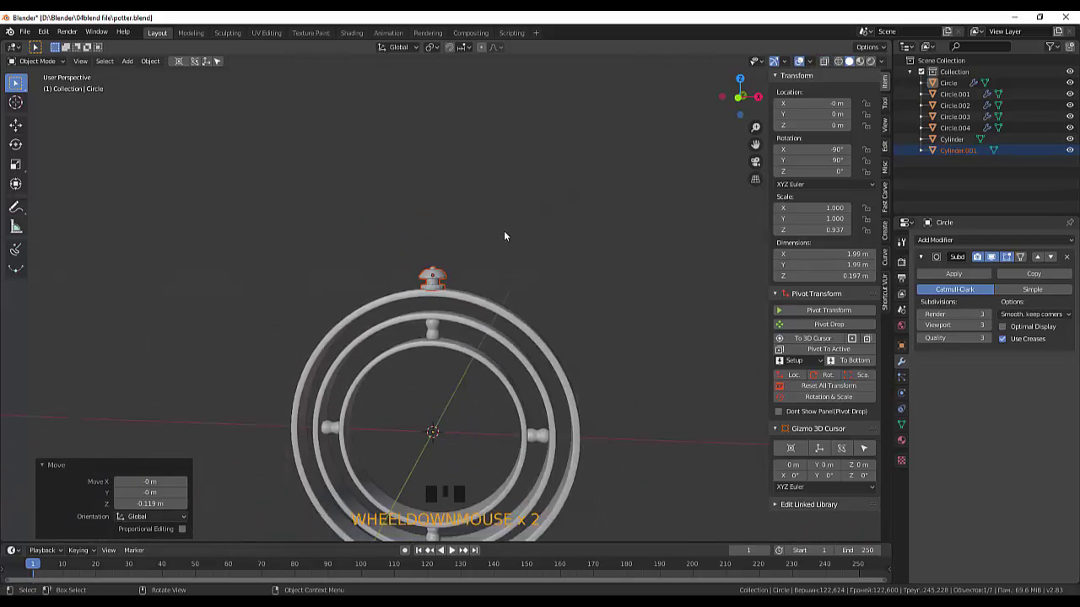
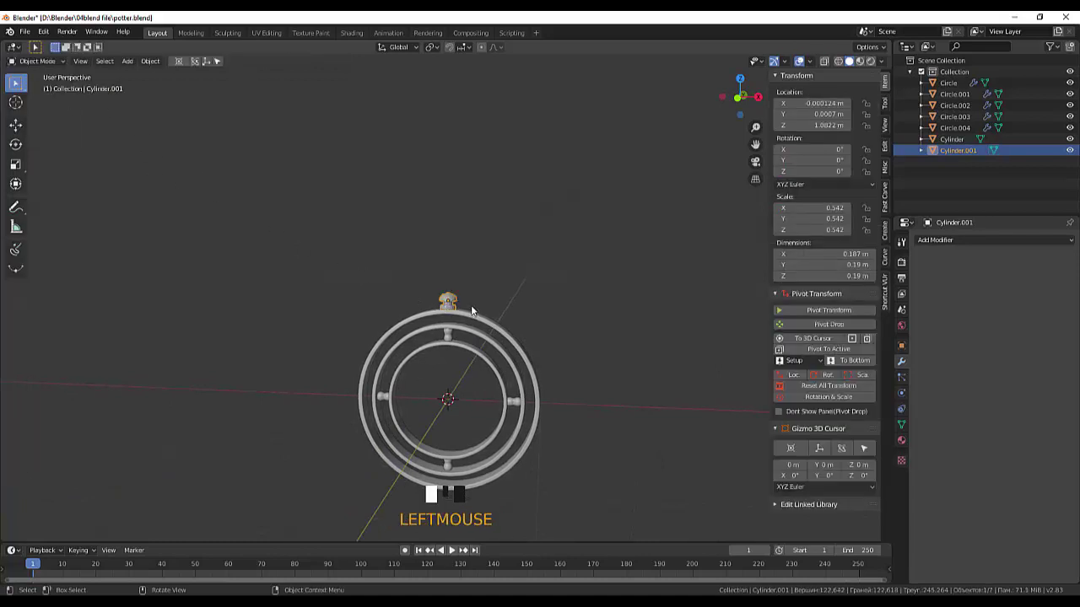
Step: Smooth the cap Cylinder.001 with a subdivision surface at level 3
scroll(up, 3)
scroll(up, 3)
scroll(down, 3)
scroll(down, 3)
drag(934, 243, 846, 429)
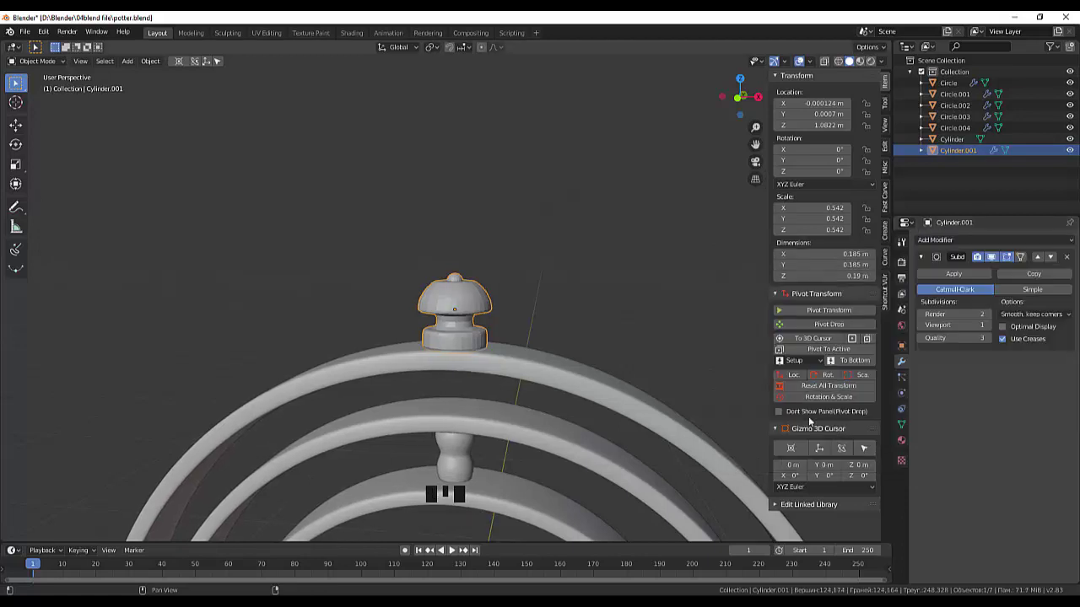
drag(483, 303, 561, 333)
click(561, 333)
drag(996, 316, 773, 323)
Step: Move the cap's origin to the 3D cursor at the centre of the rings
click(674, 283)
drag(653, 282, 665, 290)
scroll(down, 3)
click(456, 303)
drag(551, 323, 155, 67)
drag(154, 67, 313, 114)
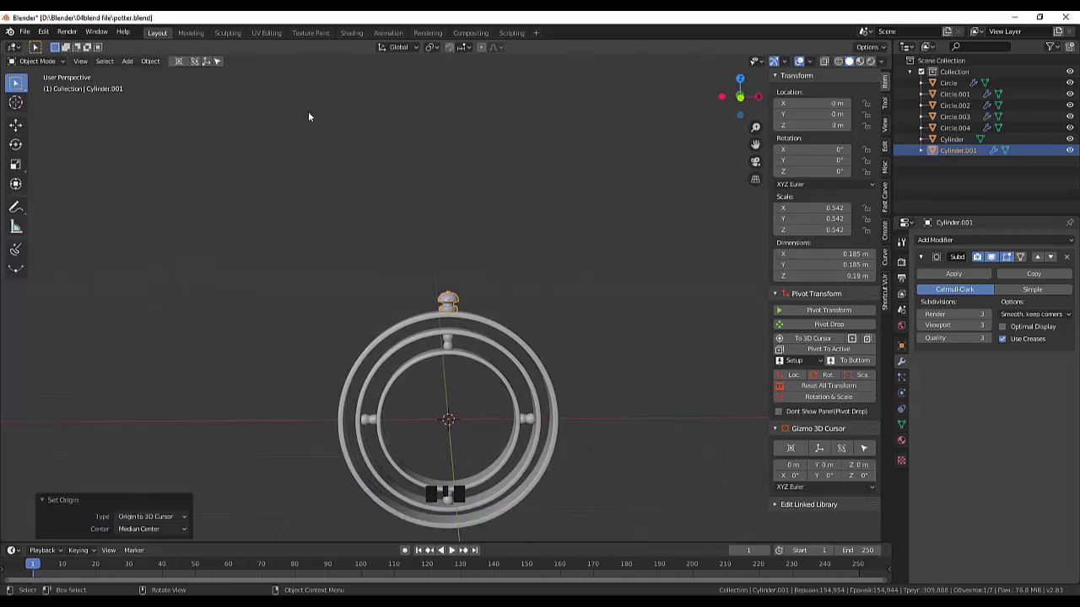
Step: Rotate the bead 180° to the bottom, duplicate it as Cylinder.002 and rotate the copy 180° back to the top
scroll(down, 3)
scroll(down, 3)
key(r)
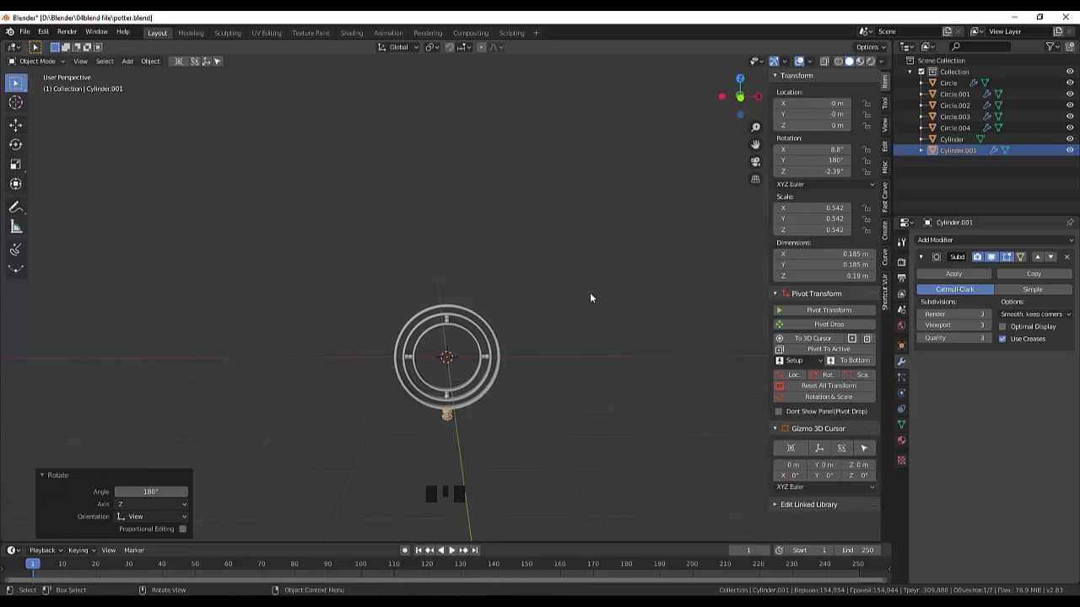
key(shift+d)
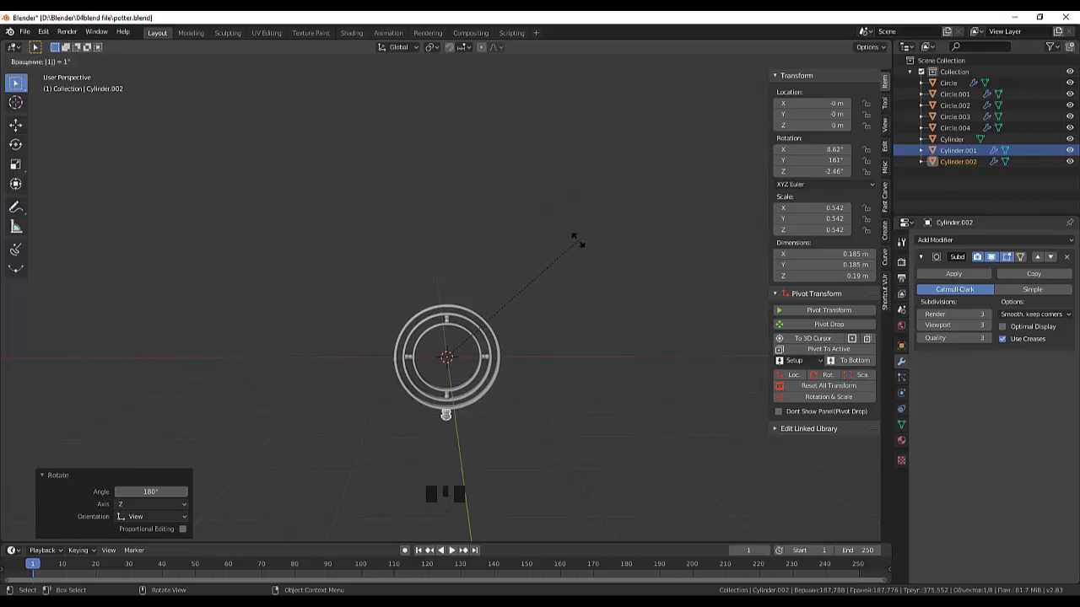
click(564, 400)
drag(585, 350, 587, 340)
scroll(up, 3)
scroll(up, 3)
scroll(down, 3)
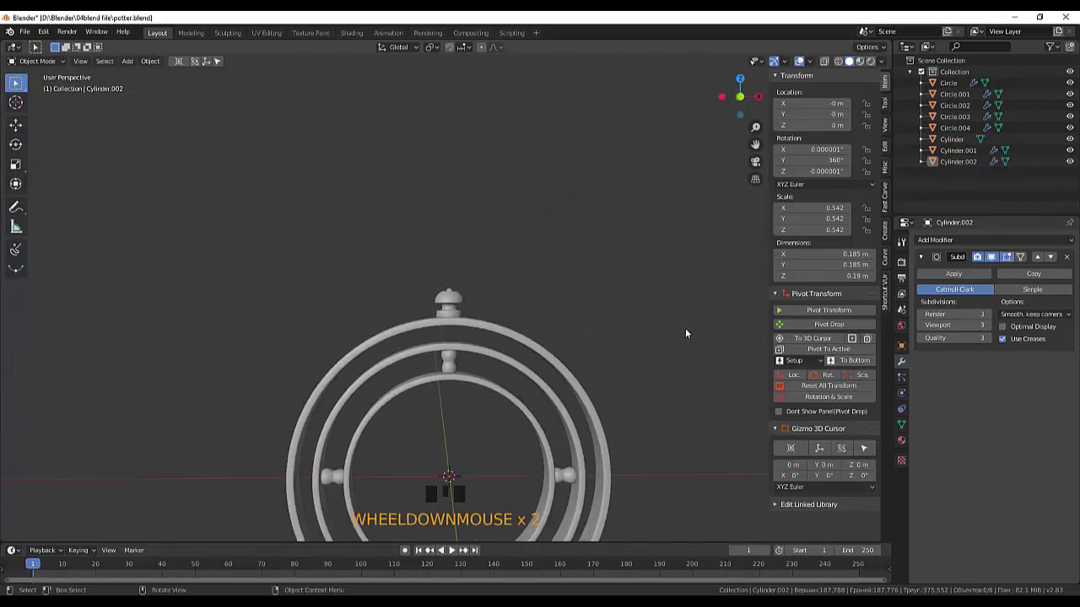
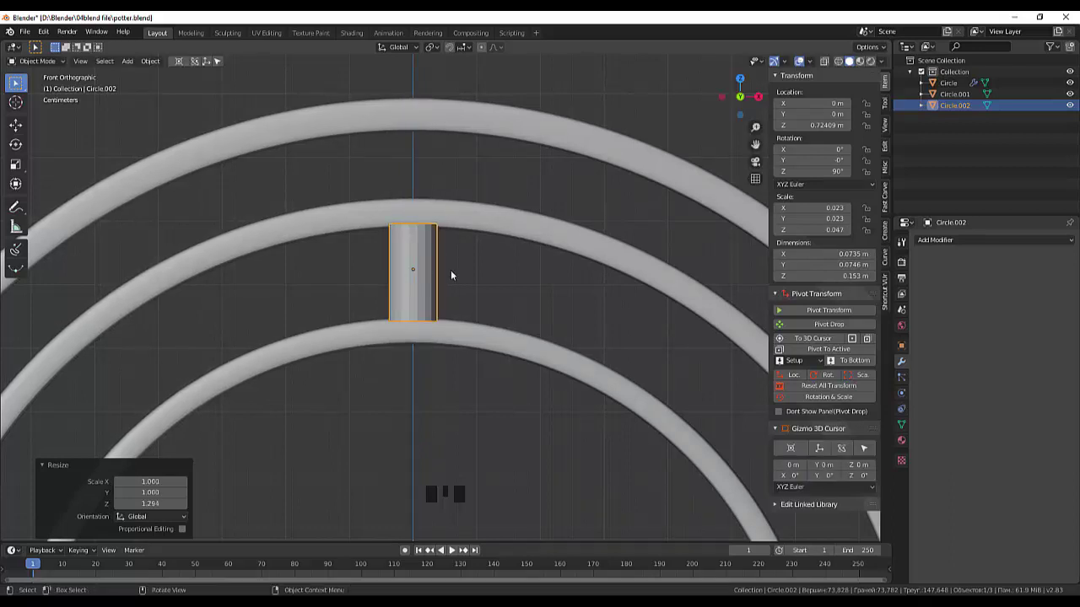
Step: Add several horizontal edge loops around the Circle.002 bead and flare a collar near its top
click(15, 78)
click(15, 79)
drag(46, 62, 15, 78)
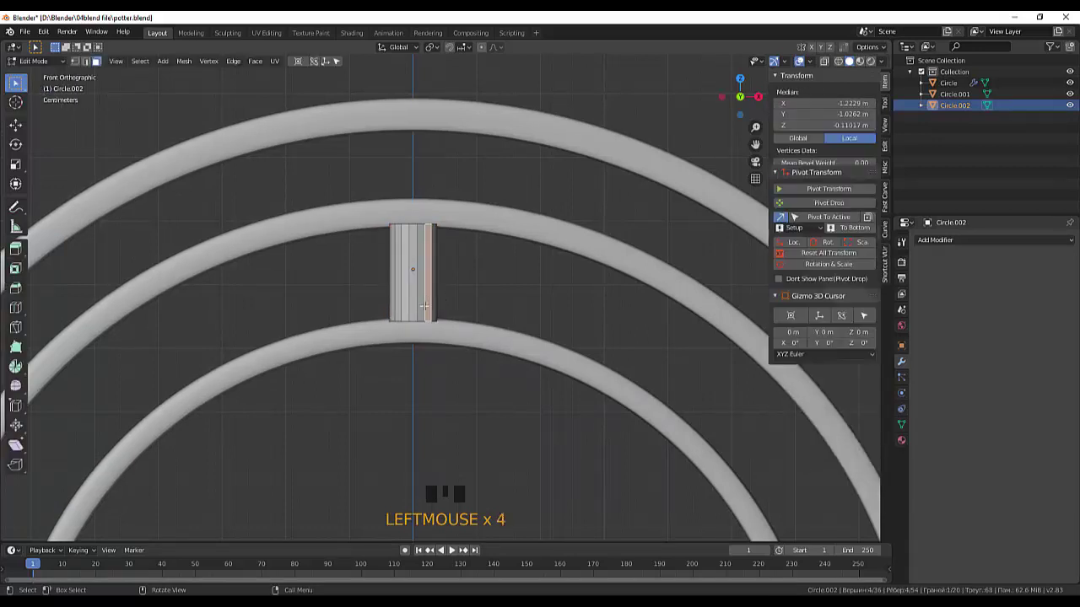
click(16, 78)
click(15, 78)
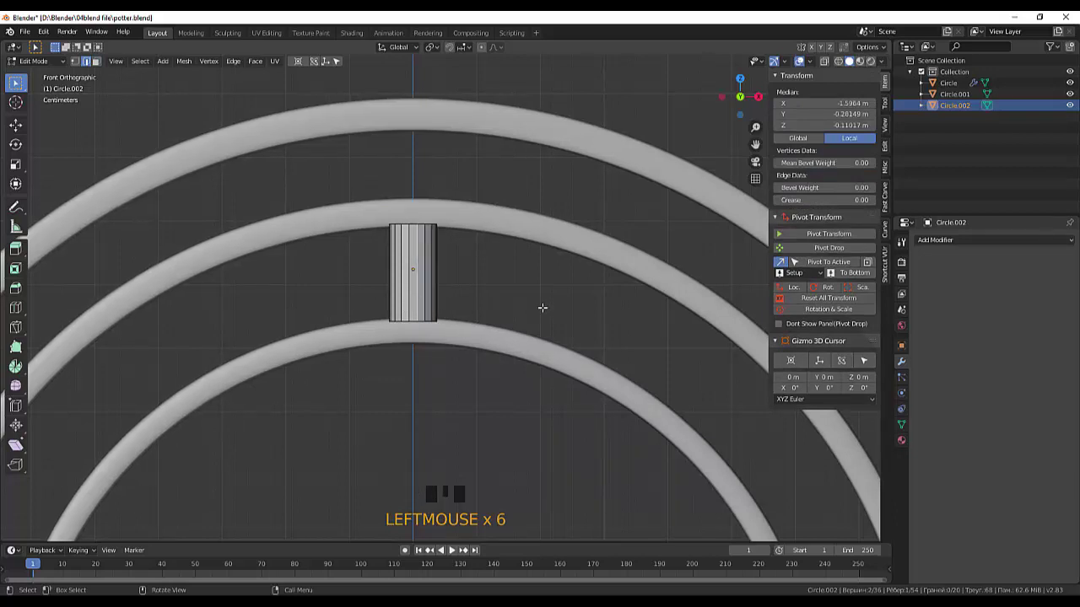
key(ctrl+r)
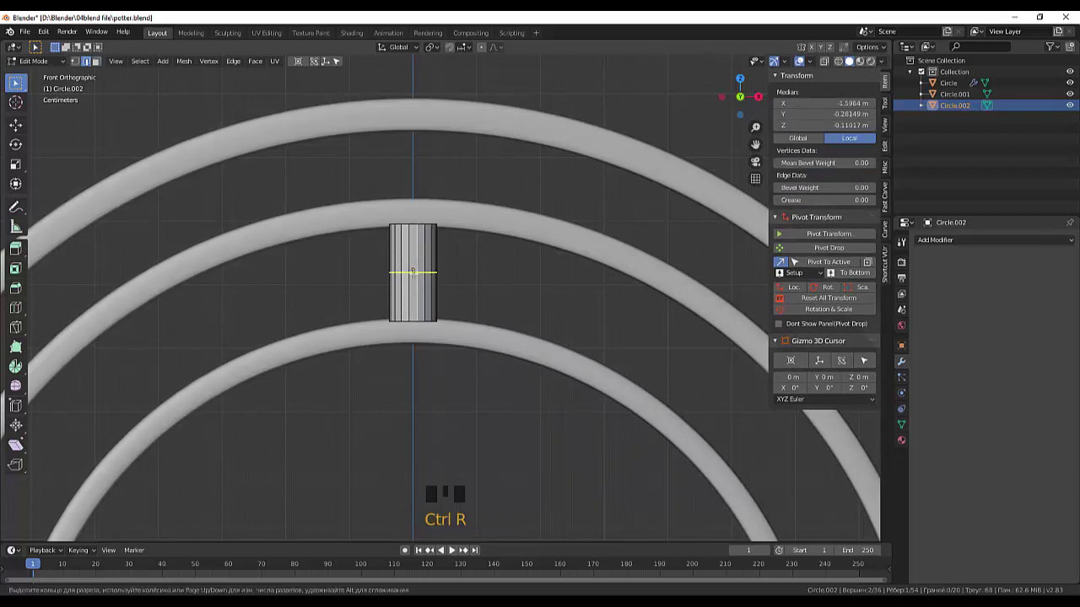
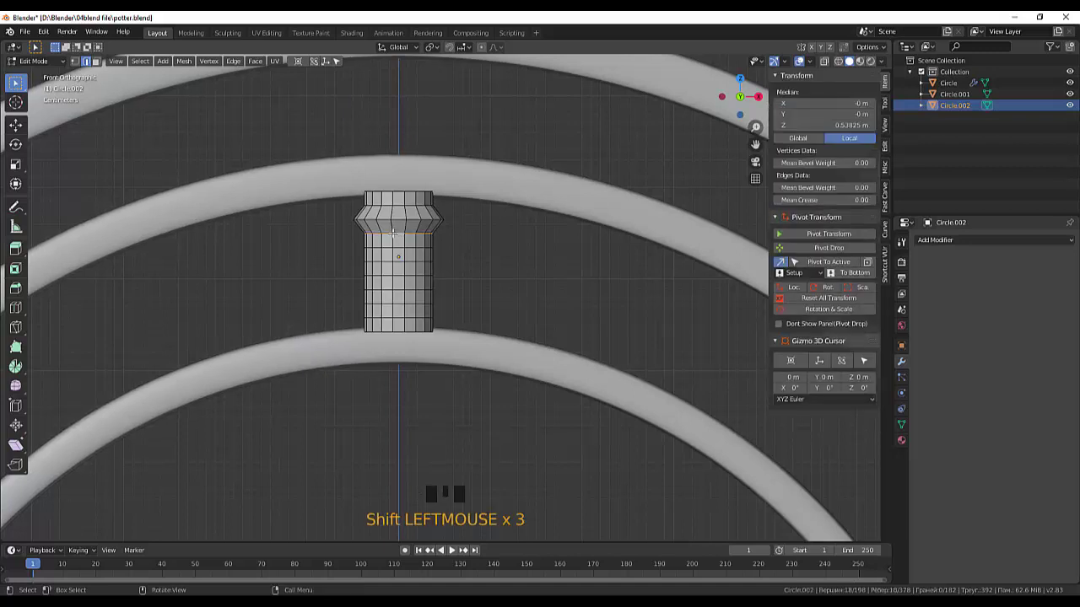
key(s)
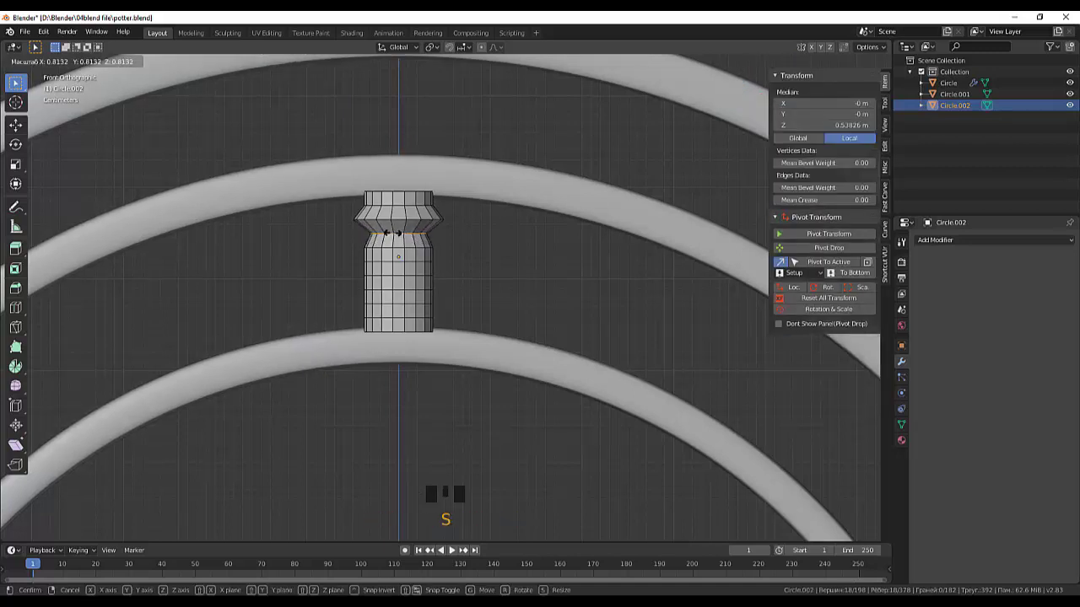
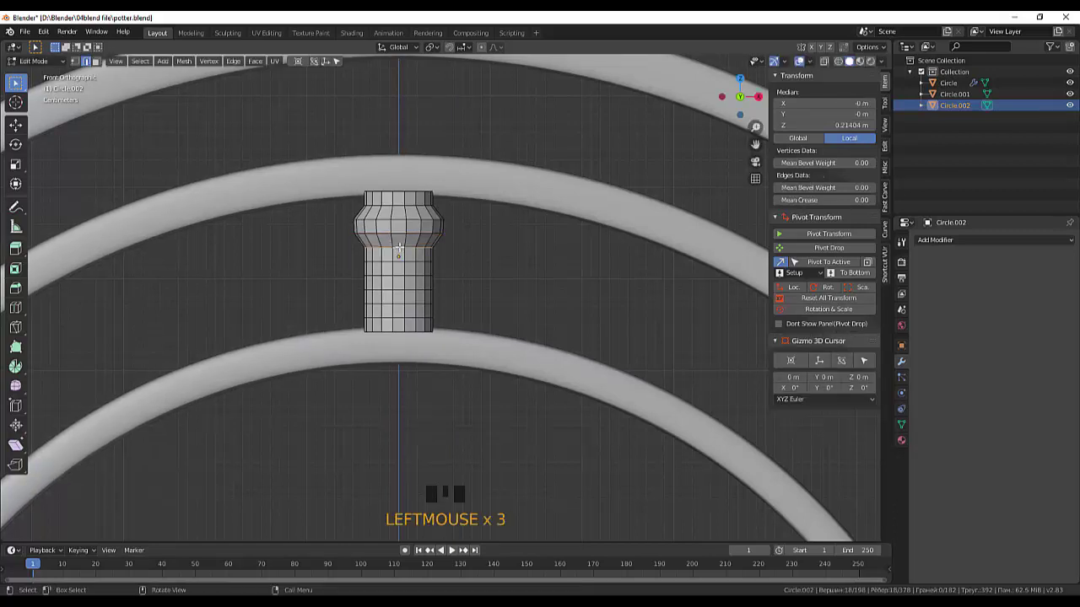
Step: Scale the bead's edge loops into a pinched waist between two rounded bulges
key(s)
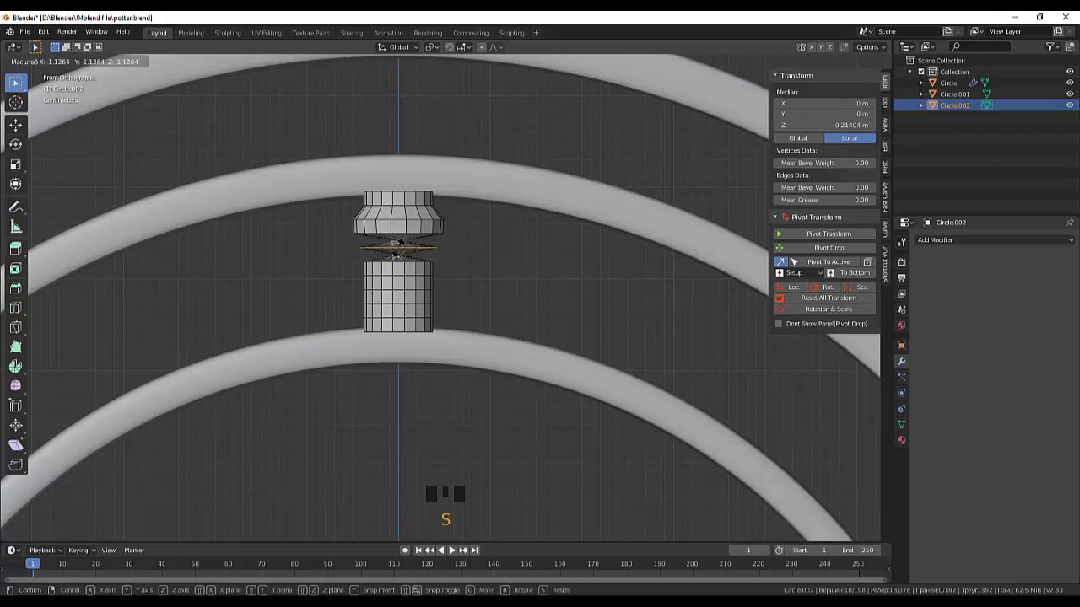
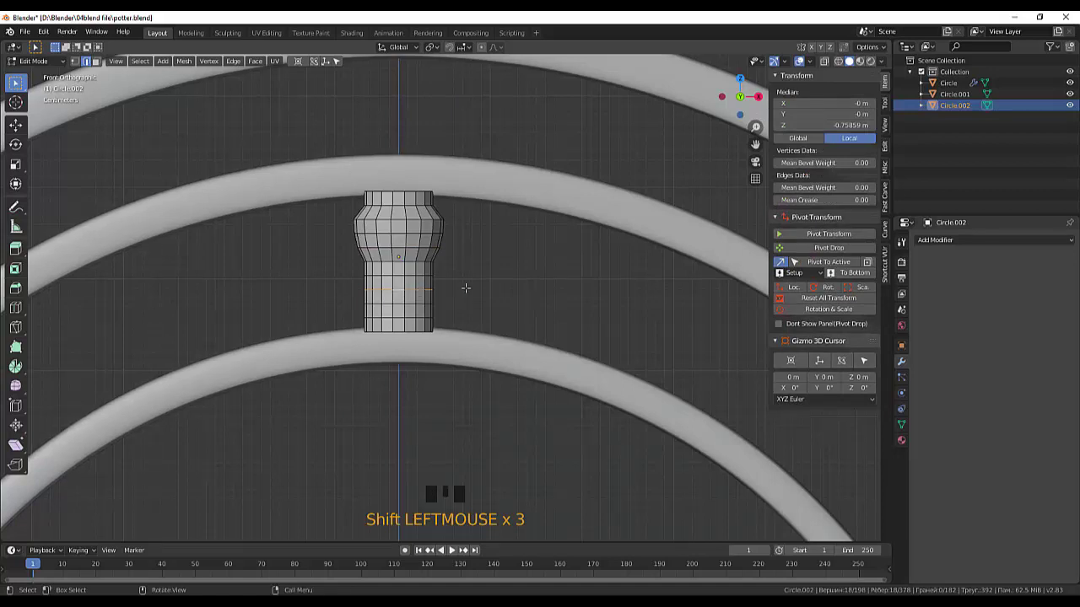
key(s)
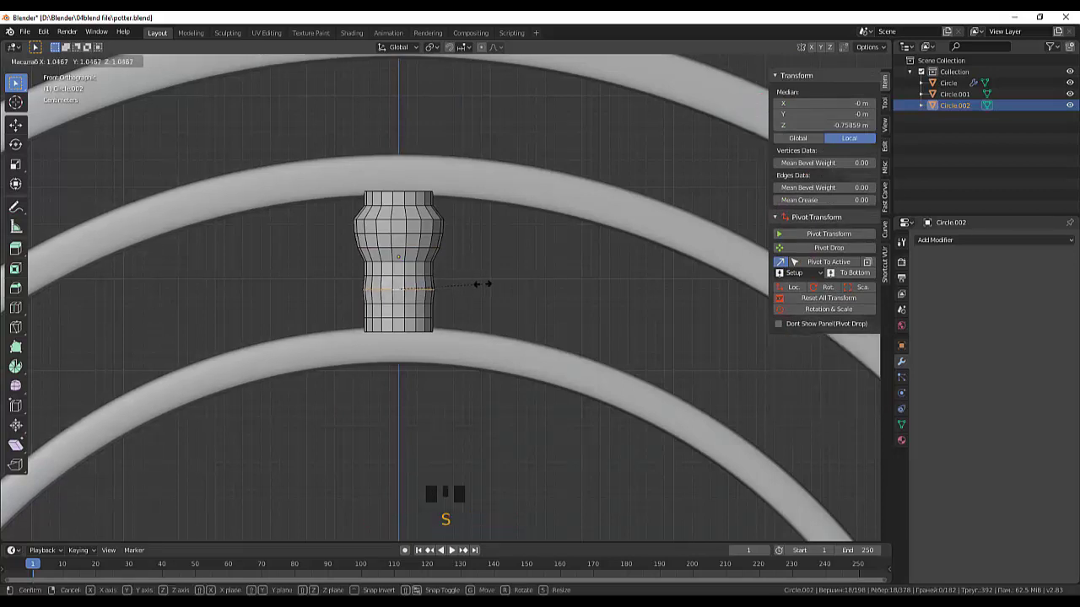
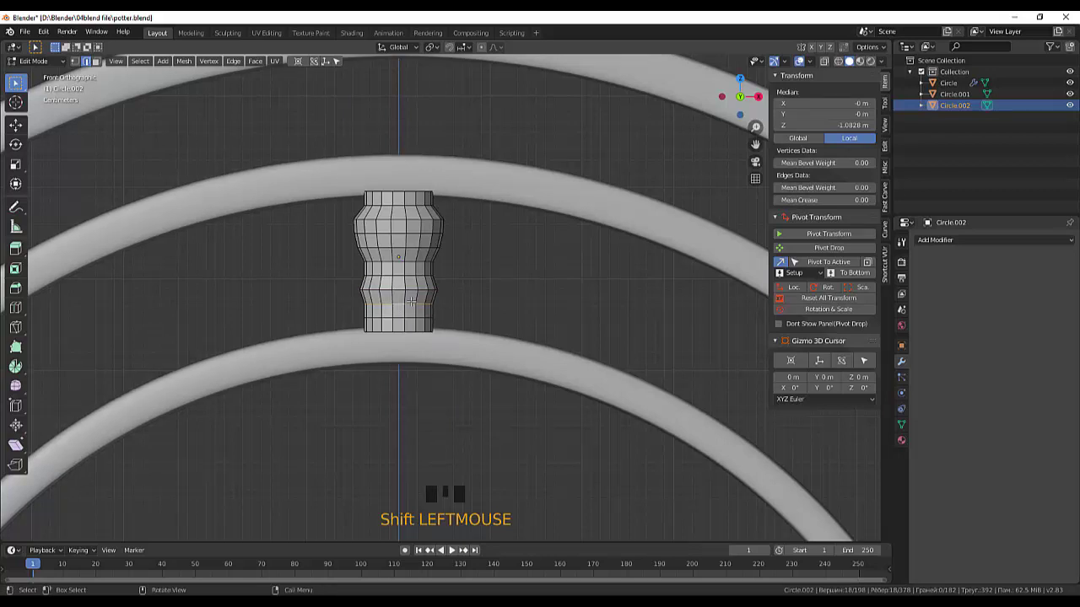
key(s)
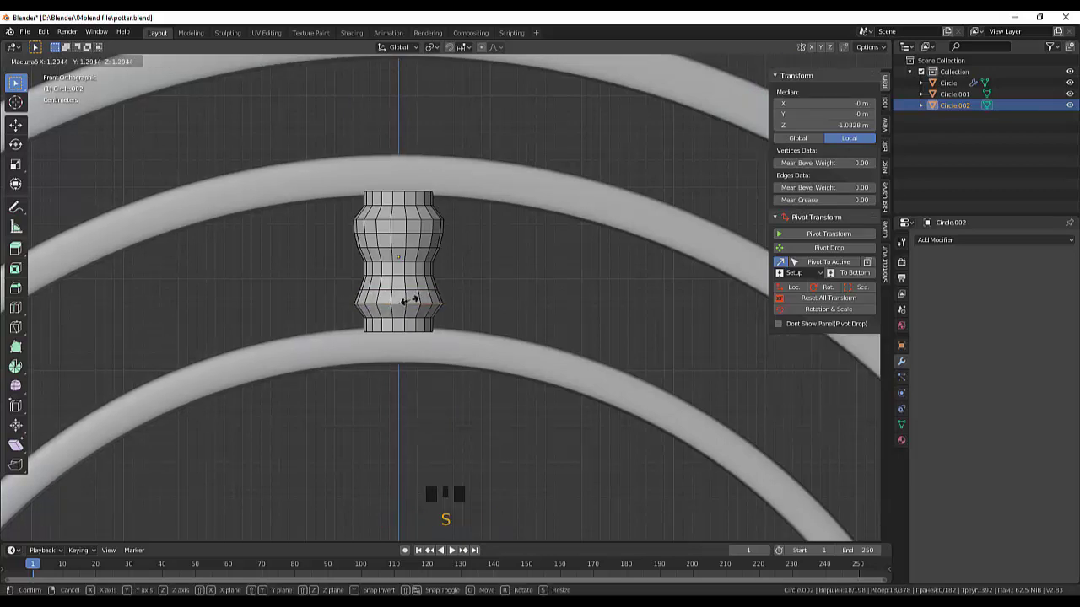
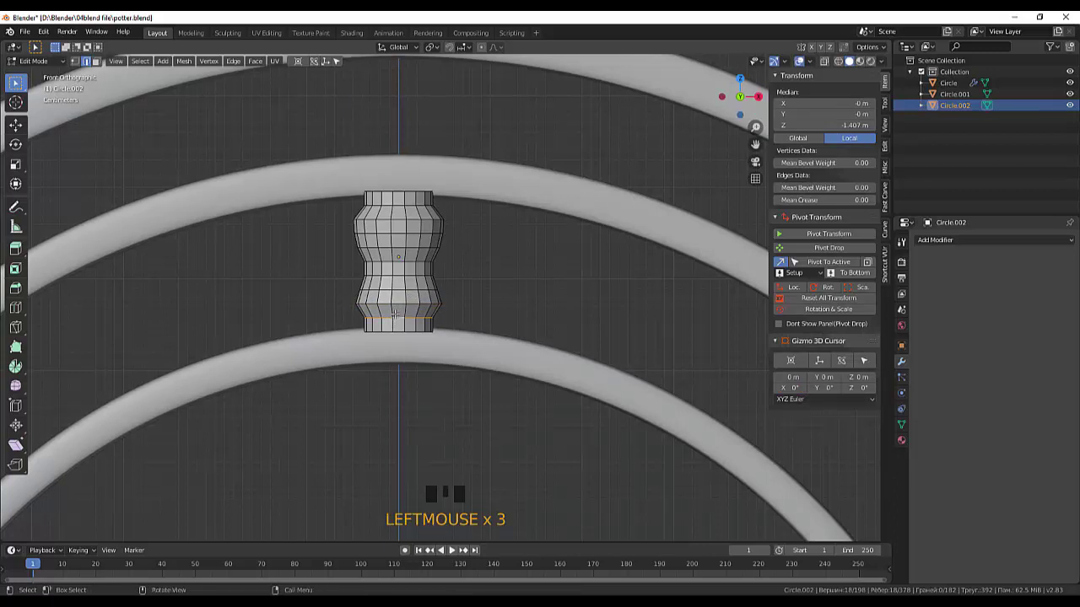
key(s)
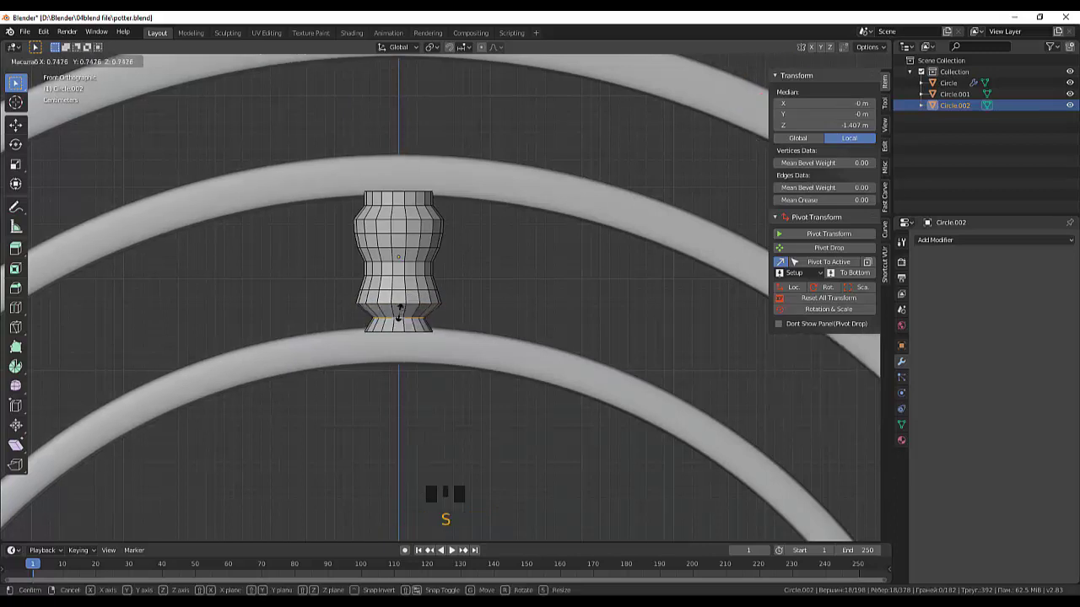
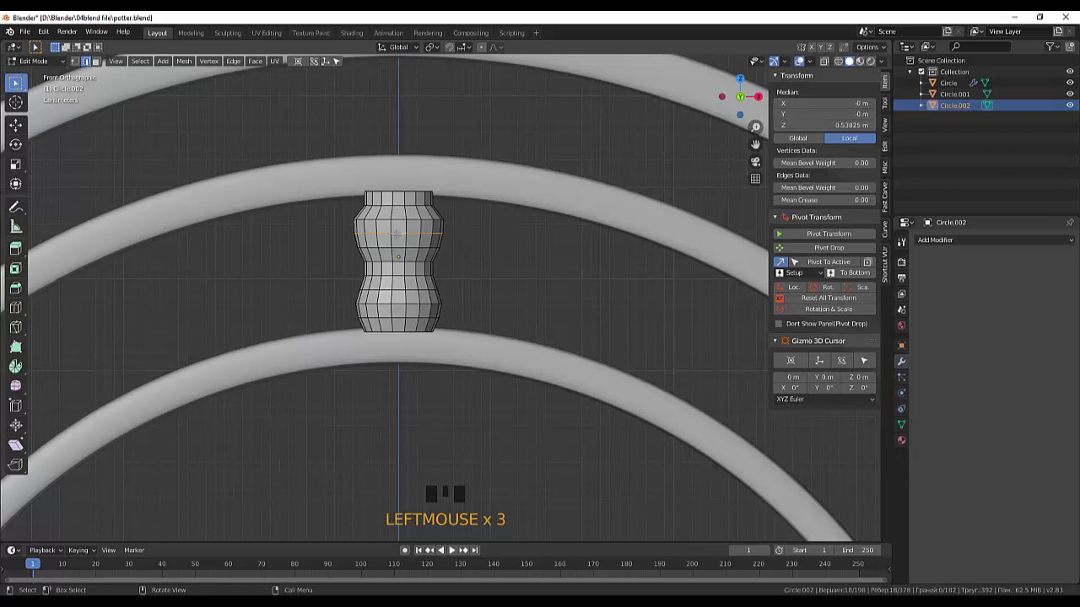
key(s)
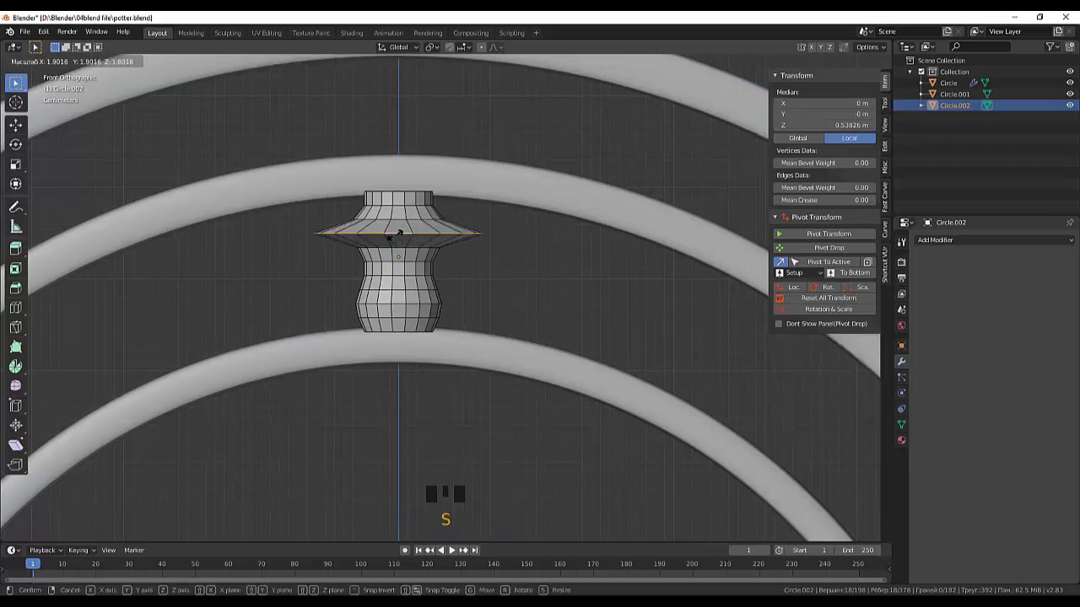
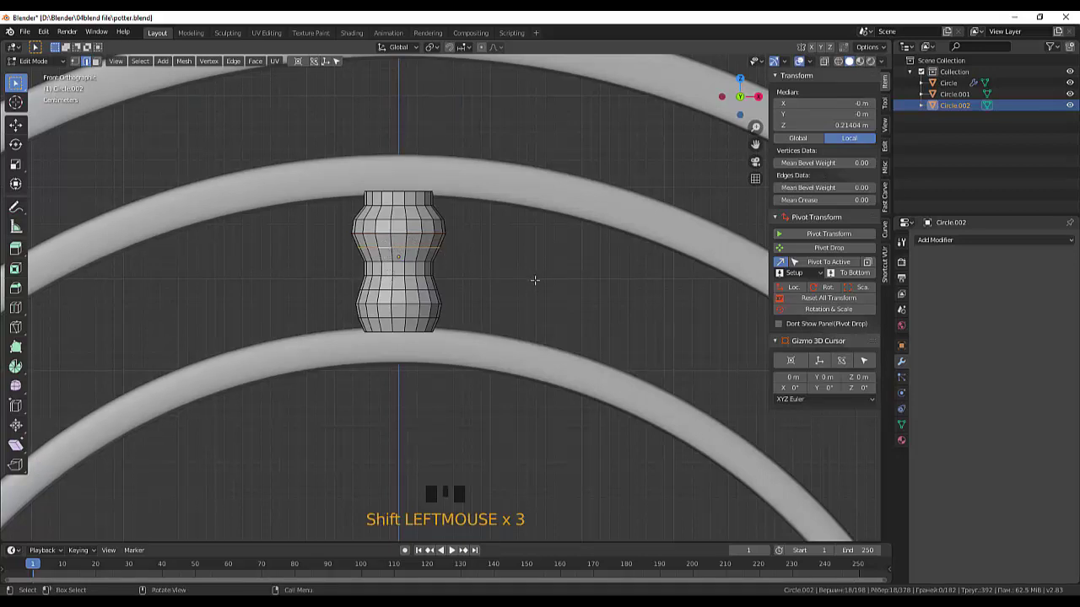
key(s)
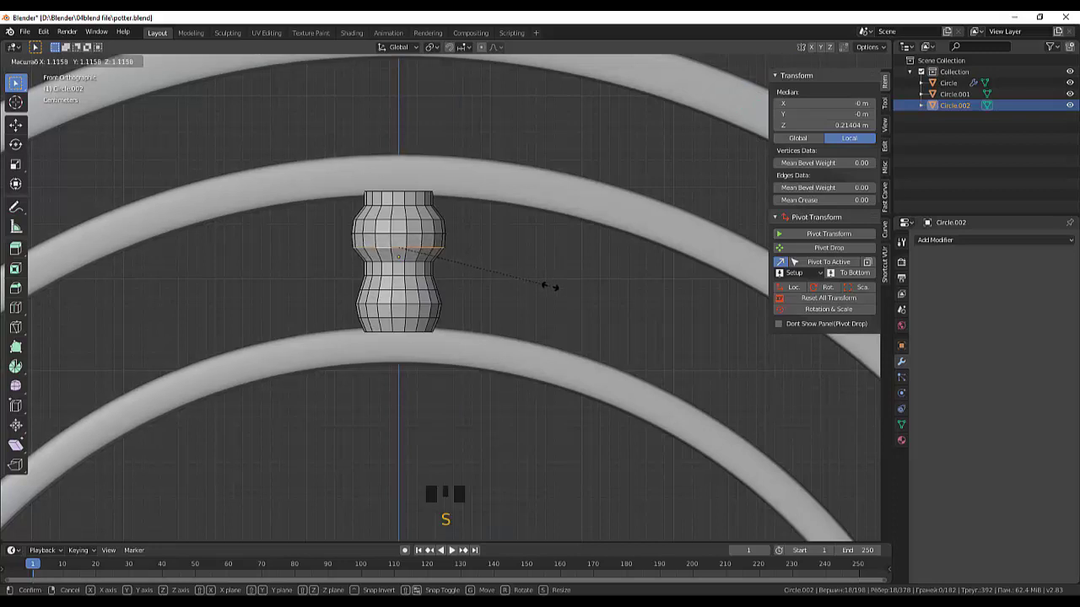
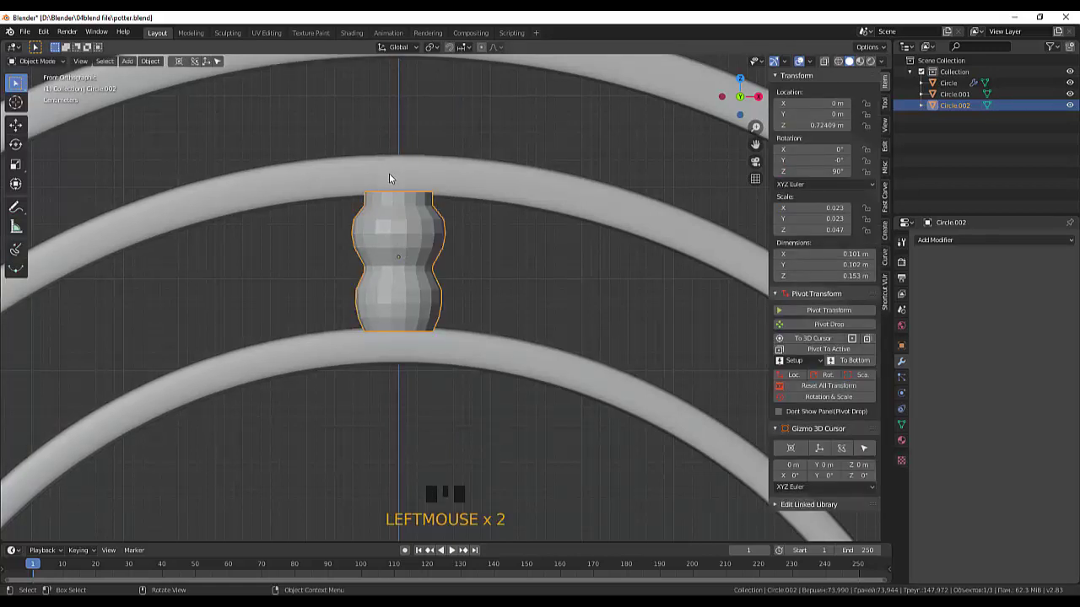
Step: Stretch the Circle.002 bead taller along Z and shift it over the middle ring
key(s)
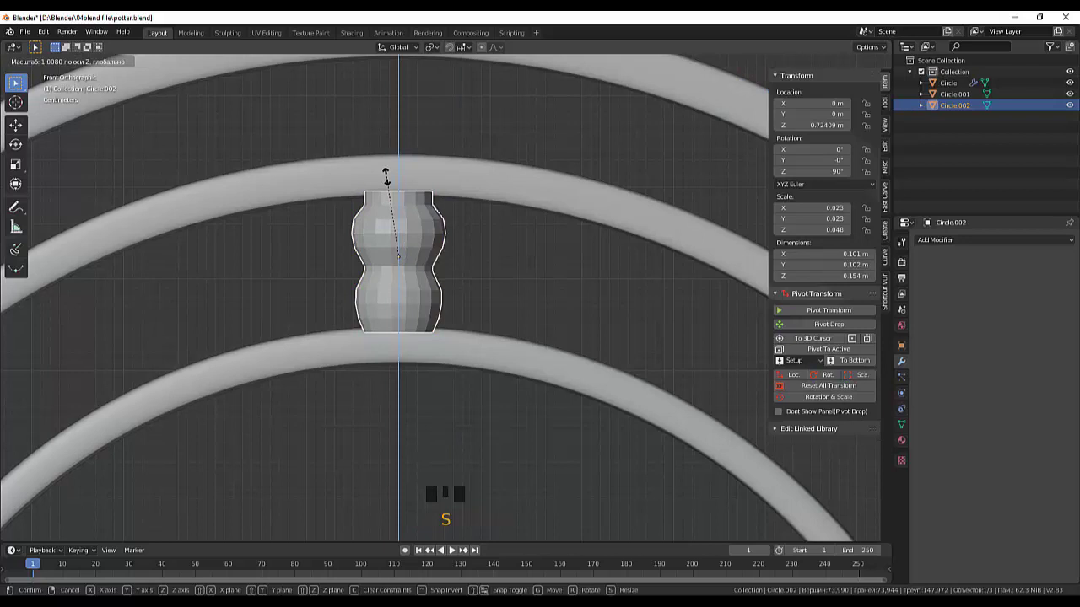
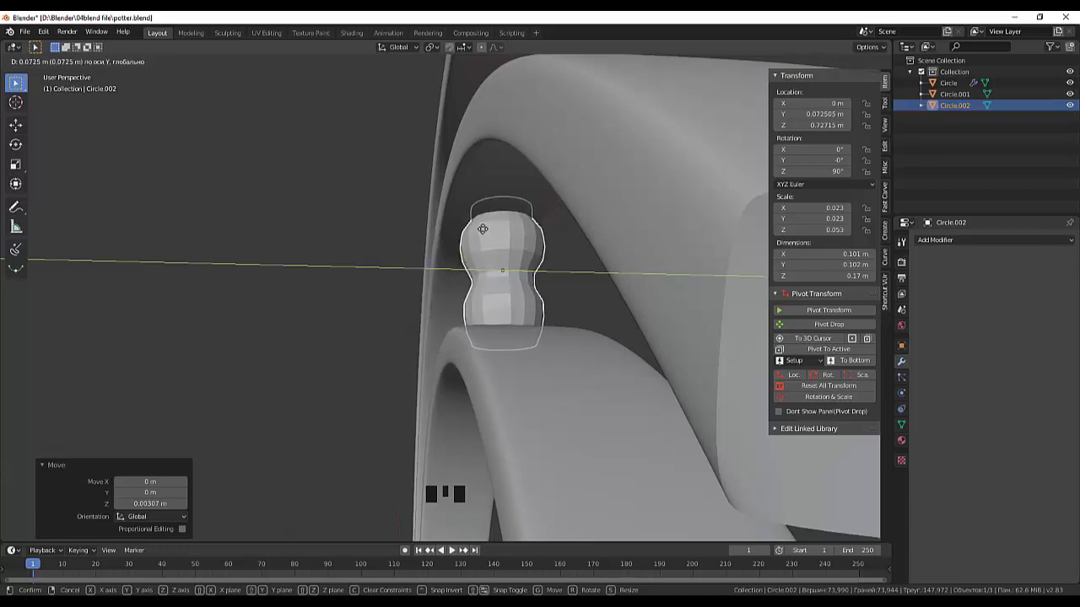
drag(653, 254, 674, 262)
scroll(down, 3)
drag(659, 312, 509, 320)
scroll(up, 3)
scroll(up, 3)
scroll(up, 3)
Step: Enlarge the bead slightly to fit snugly between the rings, then select the leftover Circle.001
key(d)
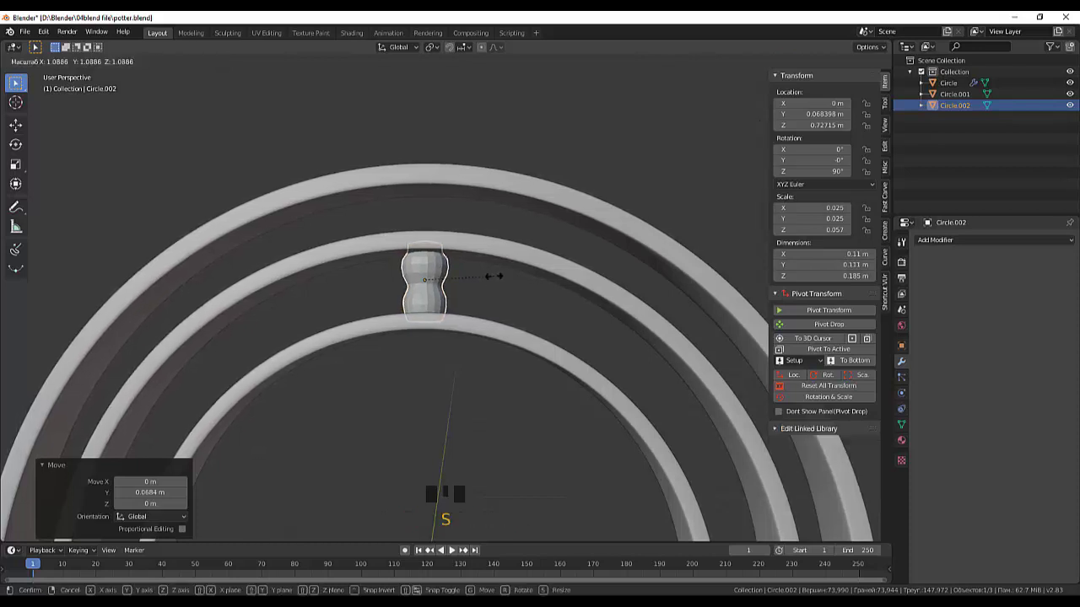
drag(518, 280, 518, 297)
scroll(down, 3)
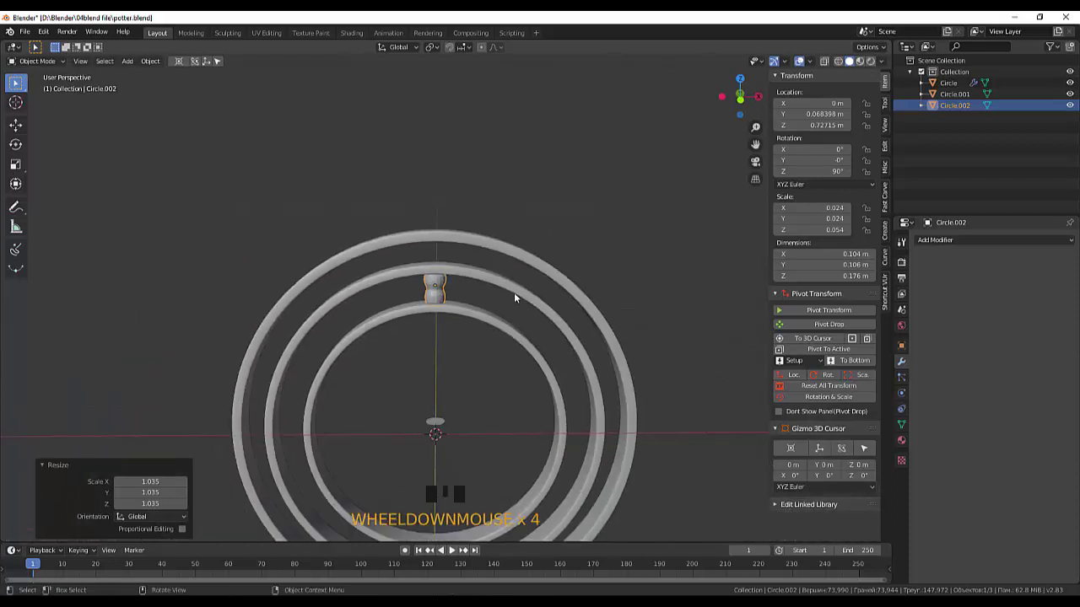
drag(525, 284, 446, 432)
click(446, 432)
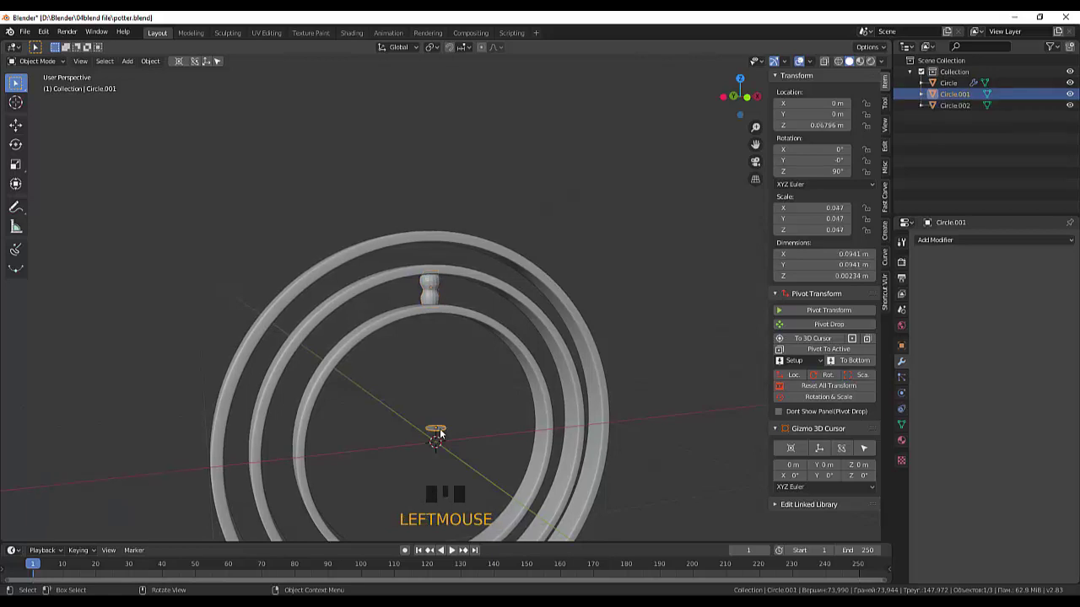
Step: Delete the leftover Circle.001 object and select the Circle.002 bead
key(Delete)
drag(695, 389, 466, 303)
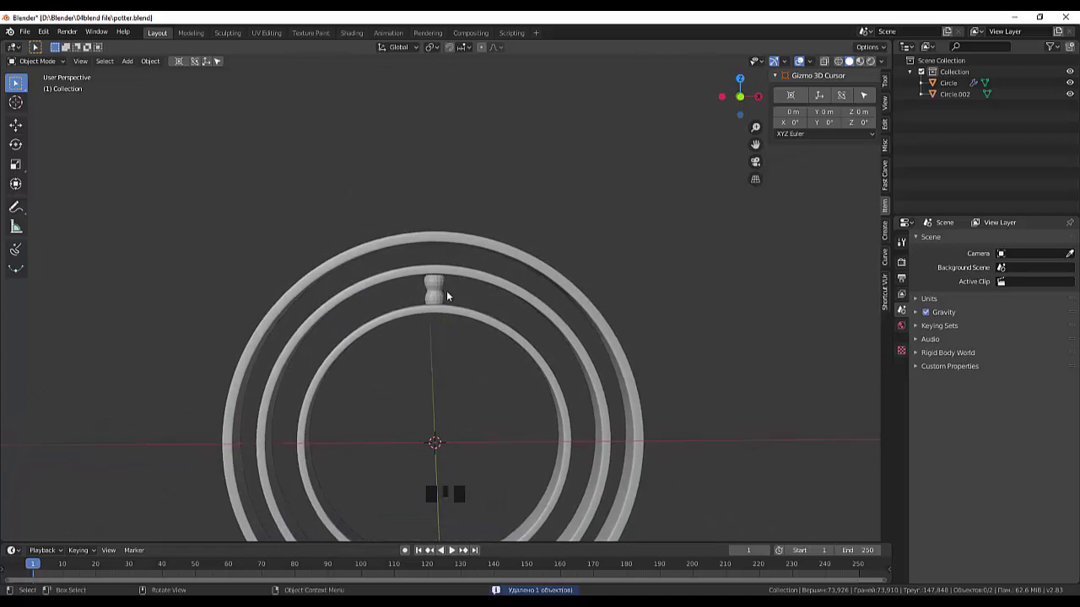
click(444, 296)
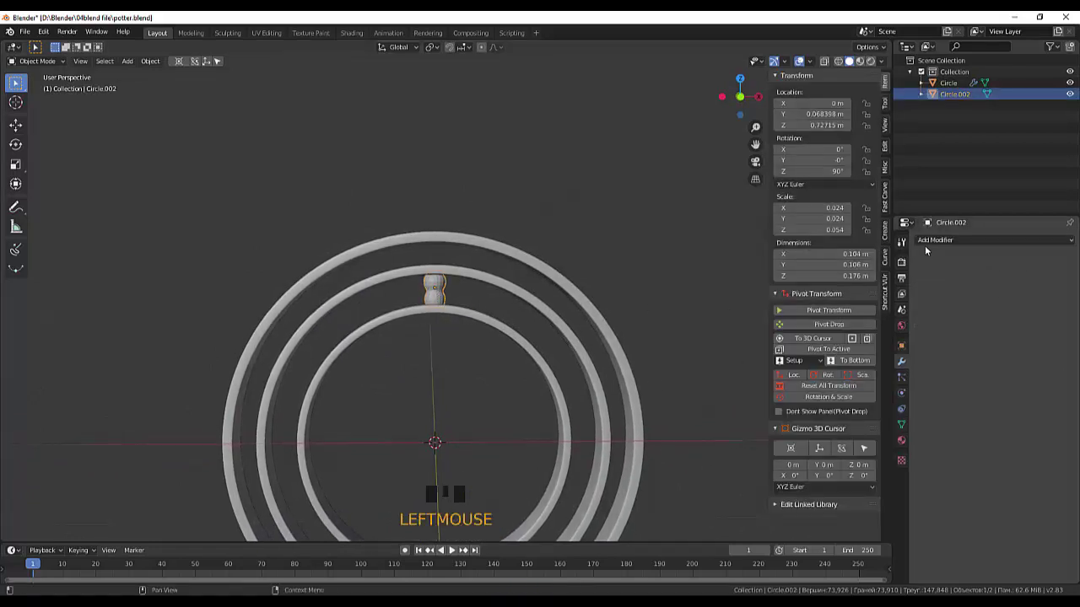
Step: Set the bead's subdivision Render and Viewport levels to 3 and move its origin to the 3D cursor
drag(930, 242, 875, 427)
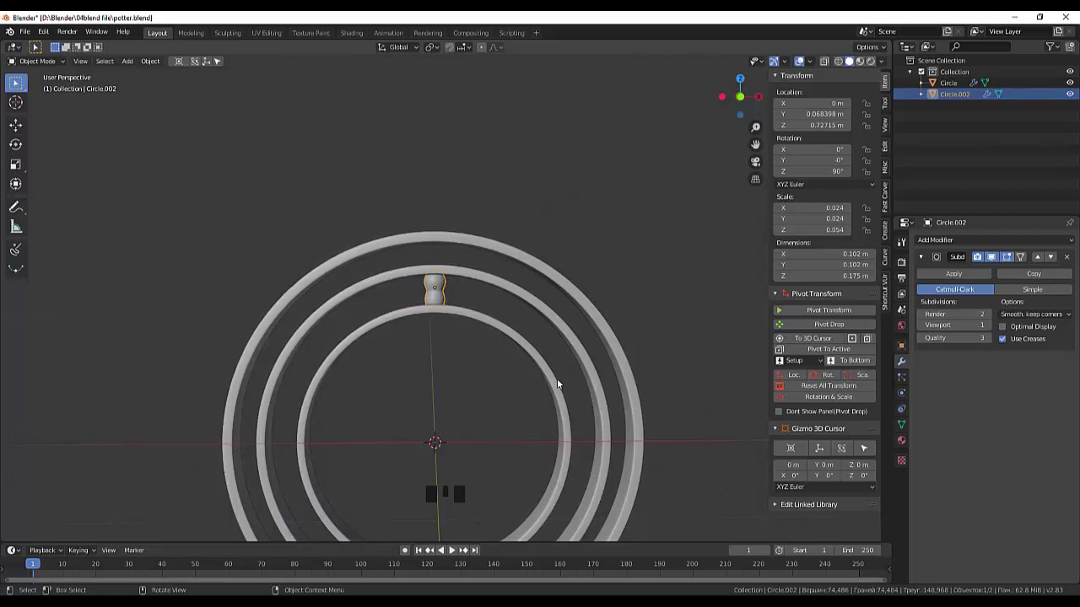
drag(442, 289, 996, 318)
click(996, 317)
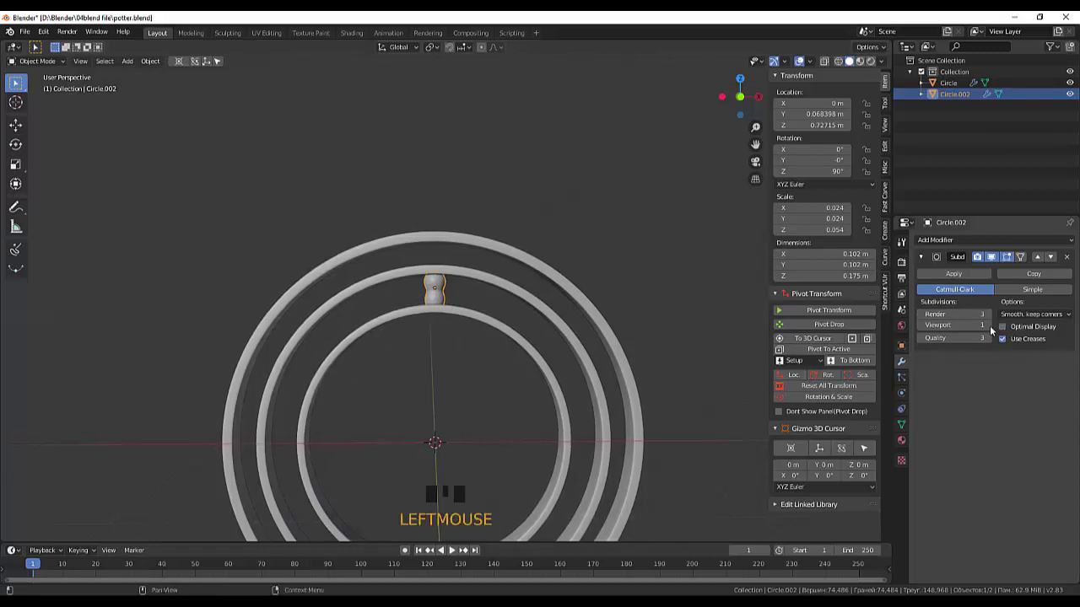
click(997, 329)
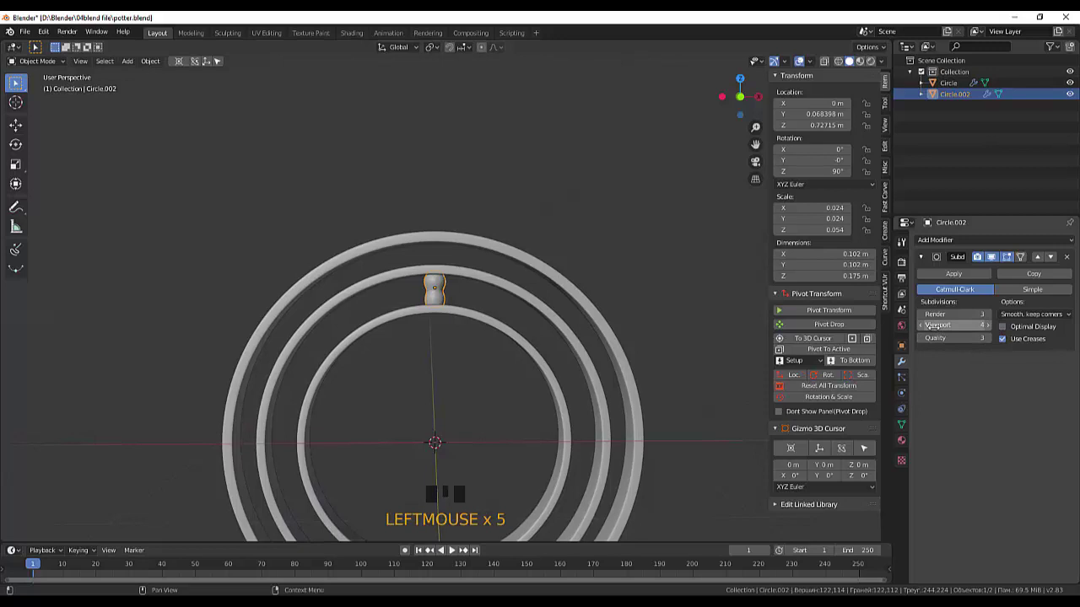
click(926, 328)
scroll(down, 3)
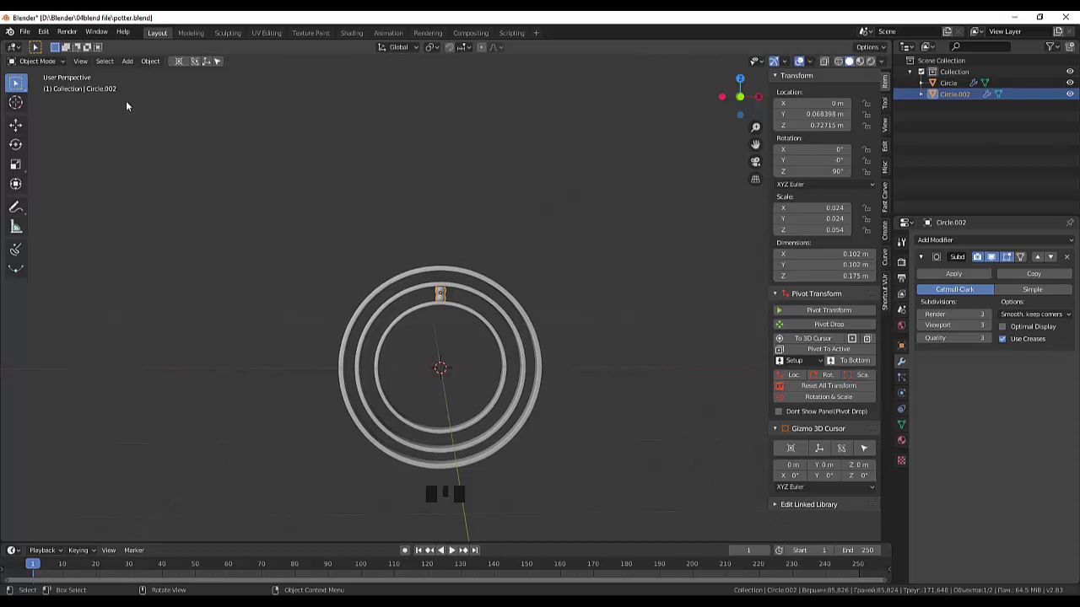
drag(160, 65, 218, 86)
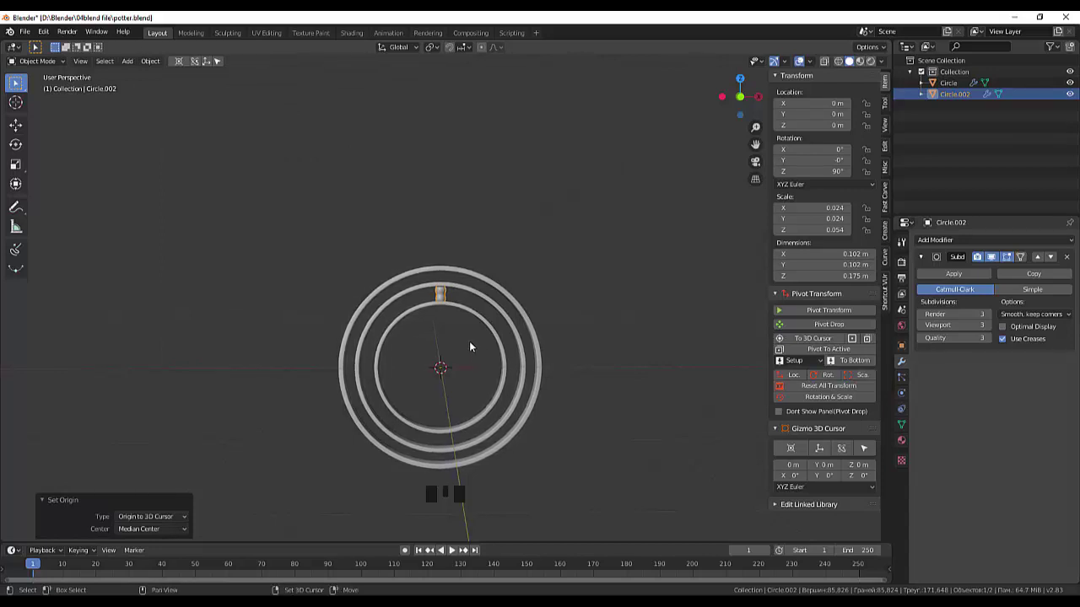
Step: Duplicate the bead in place, rotate the copy 180° to the rings' bottom and apply its rotation and scale
key(shift+d)
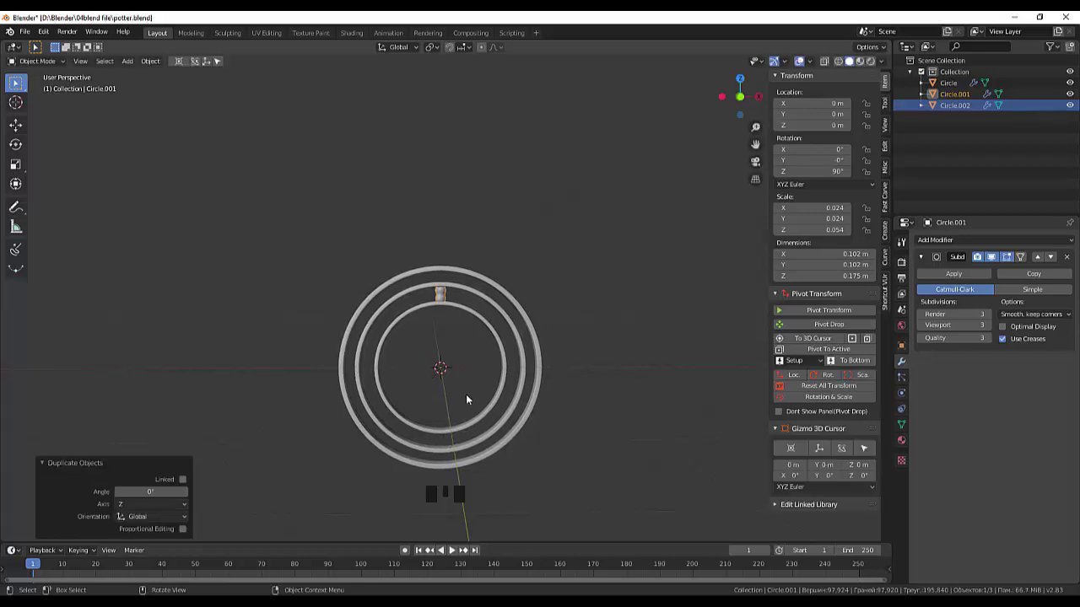
key(KP_1)
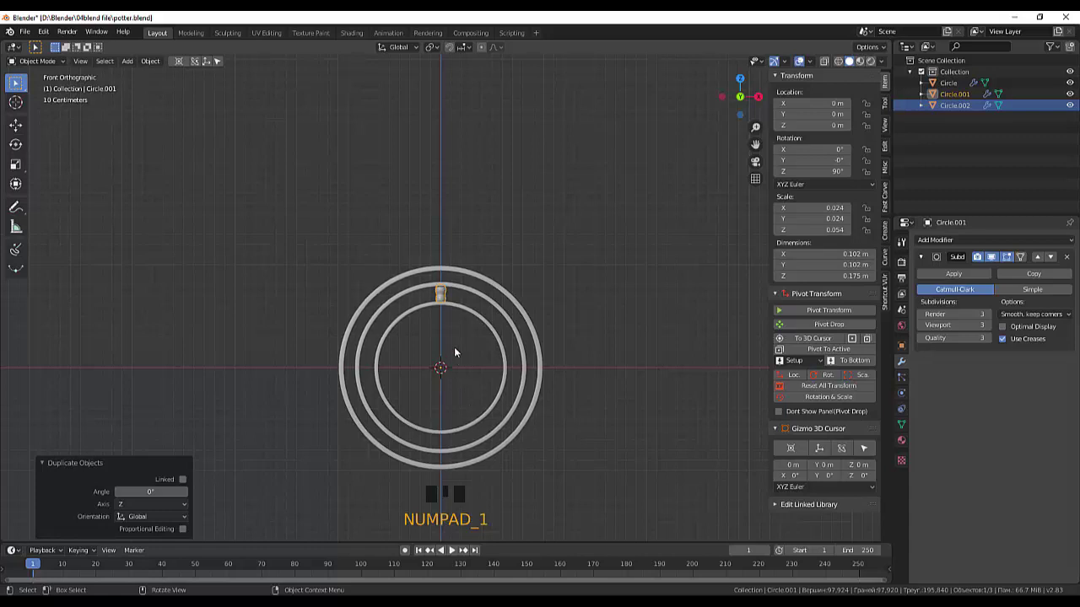
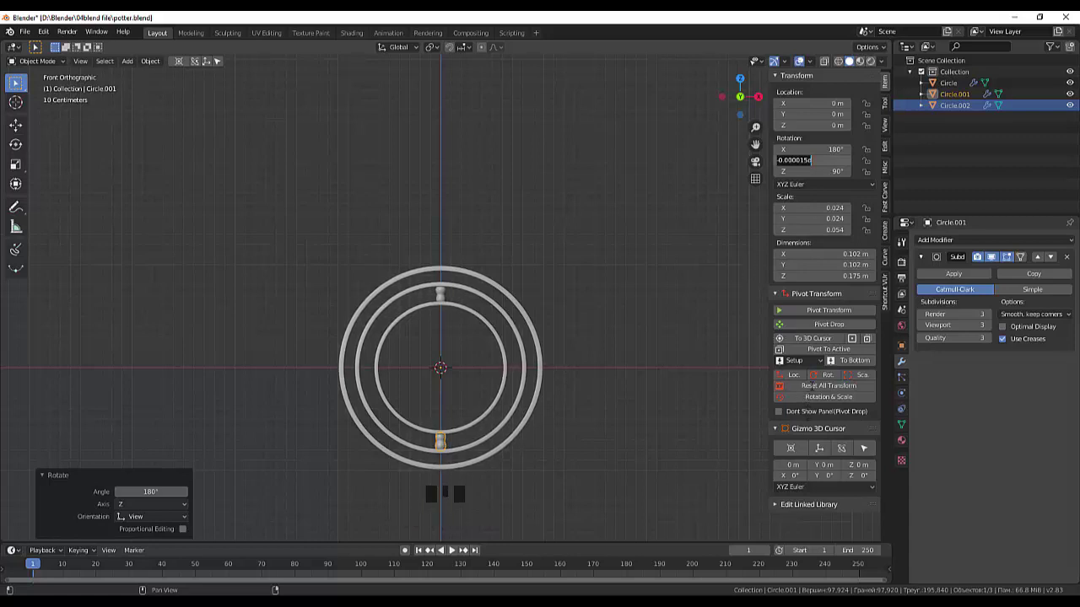
click(820, 384)
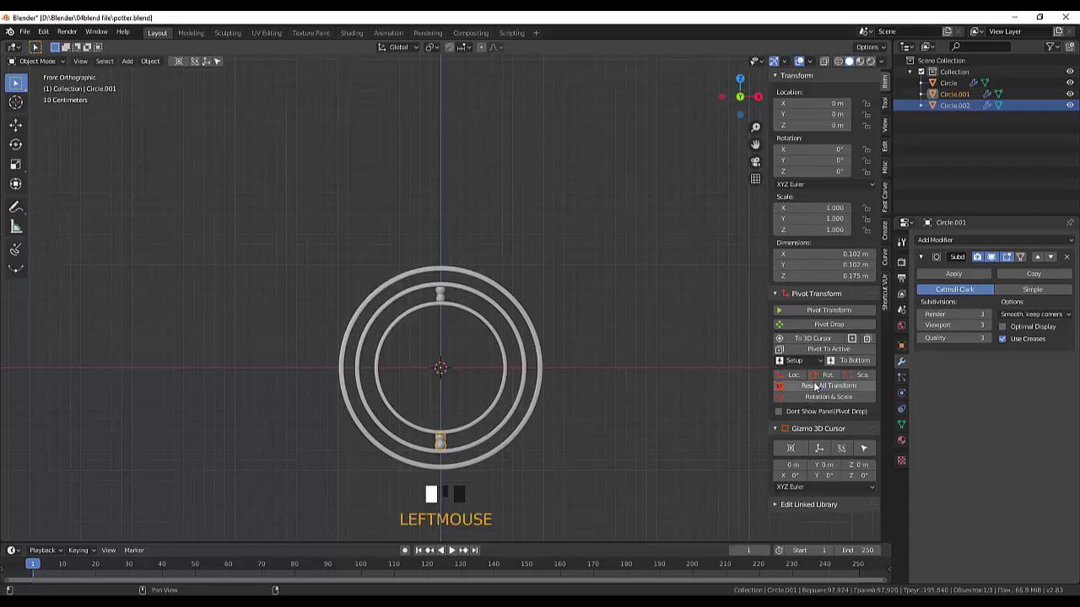
click(640, 406)
drag(647, 409, 528, 204)
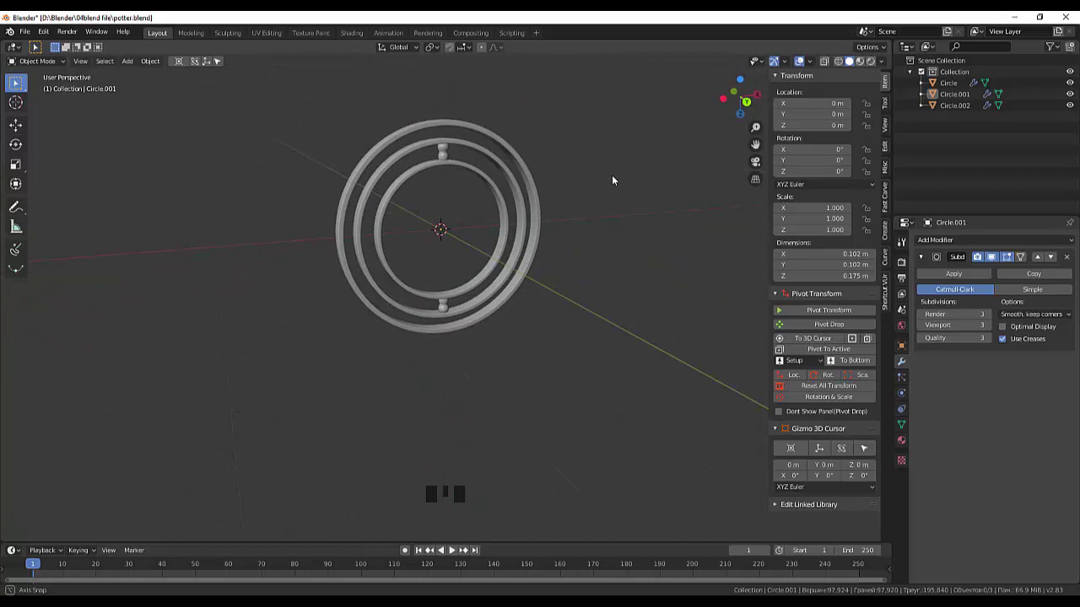